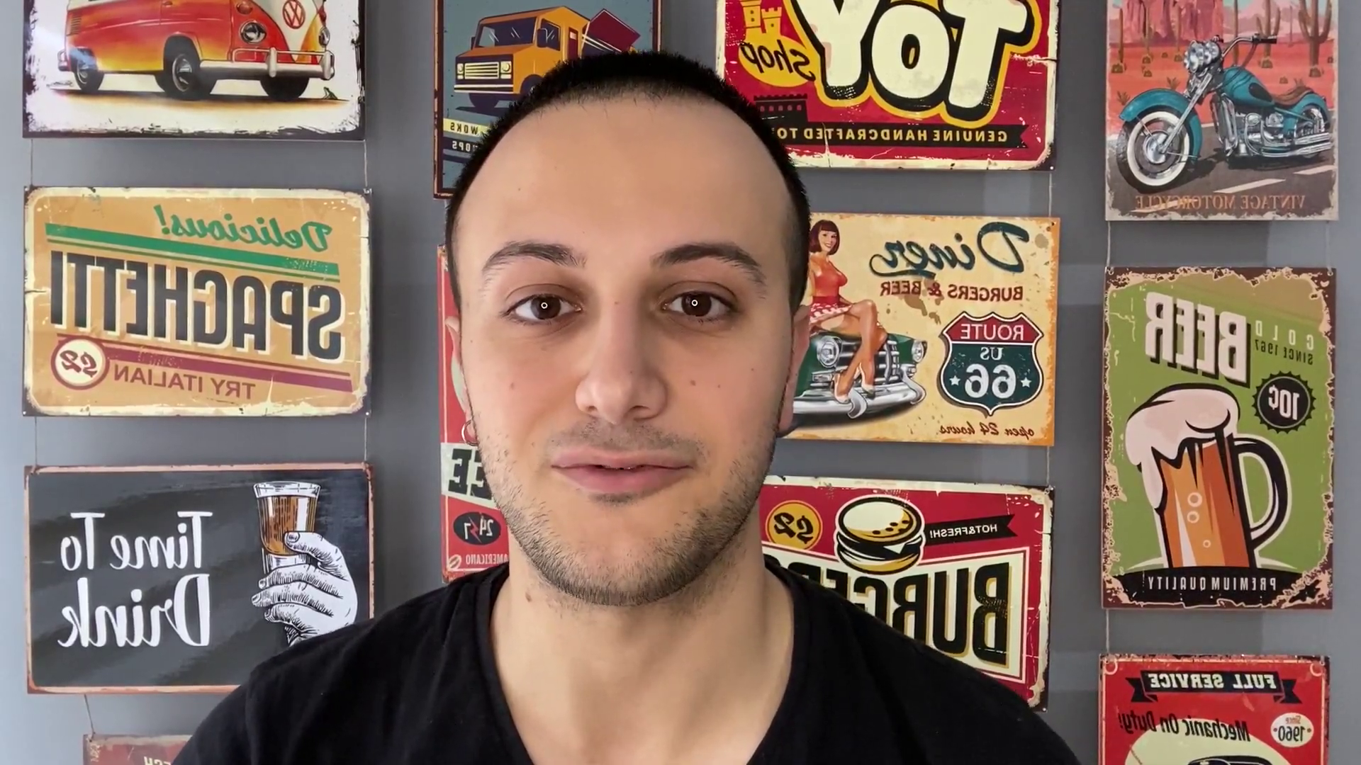
- Rotate the cylinder 90° on X to lie on its side and raise it 1 m onto the ground
key("1")
key("shift+a")
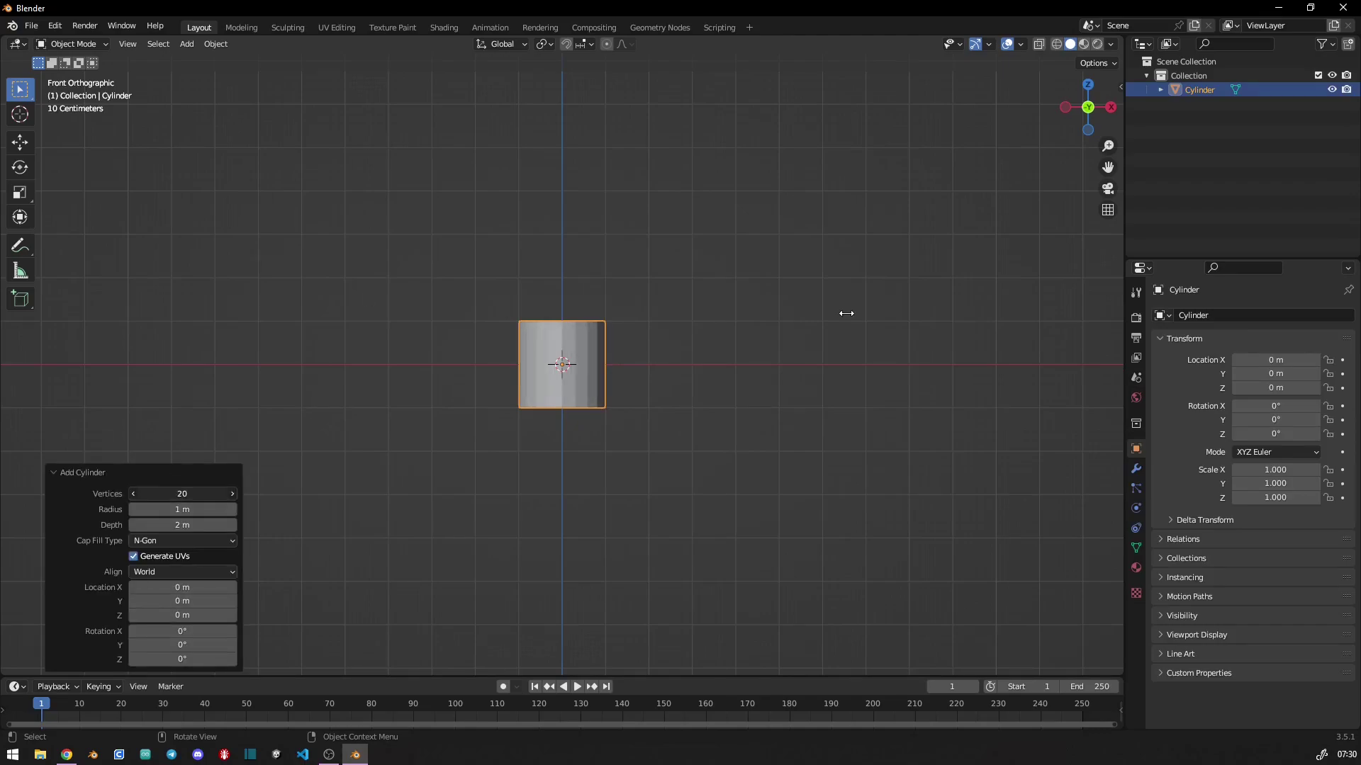
key("3")
key("r")
left_click(753, 446)
key("g")
left_click(751, 401)
scroll("up", 3)
middle_click(584, 339)
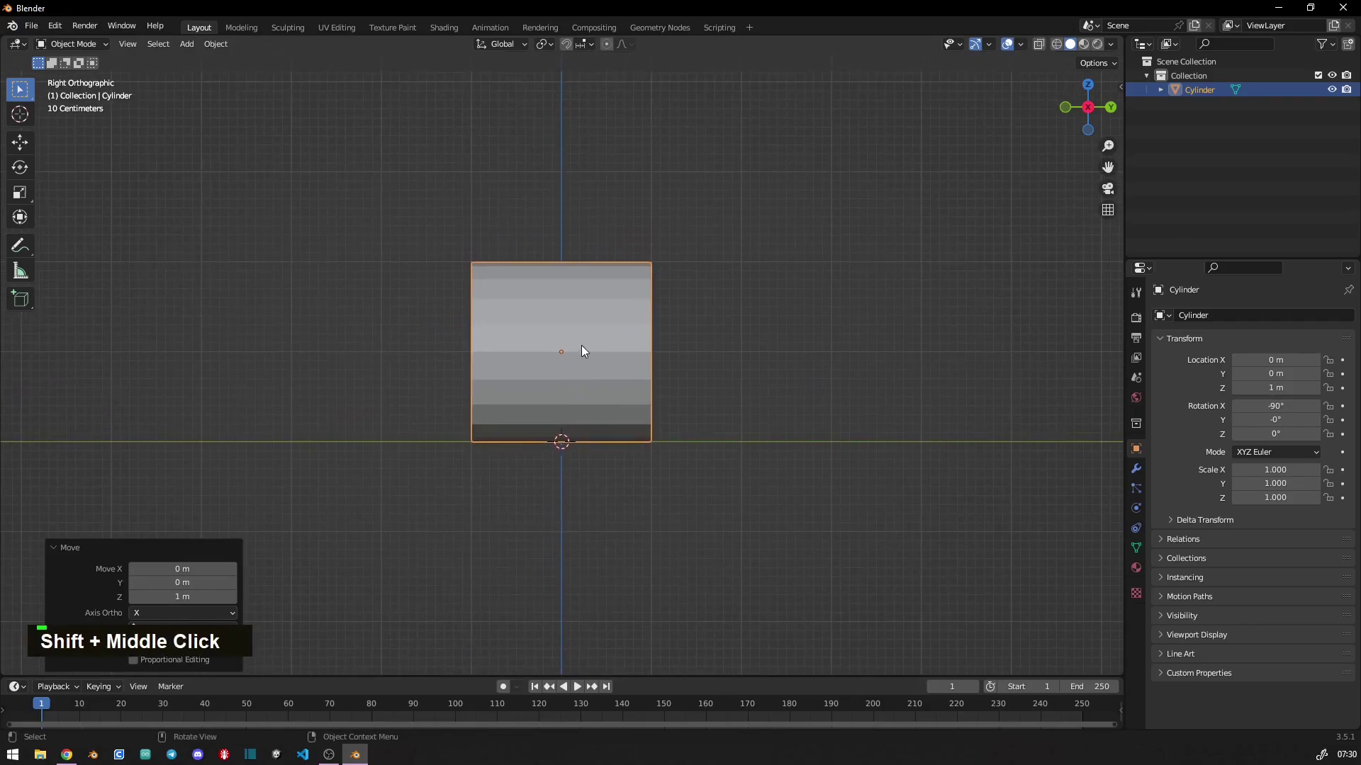
scroll("down", 3)
- Stretch the cylinder along its Y length only, heading for a scale of 5
key("s")
key("y")
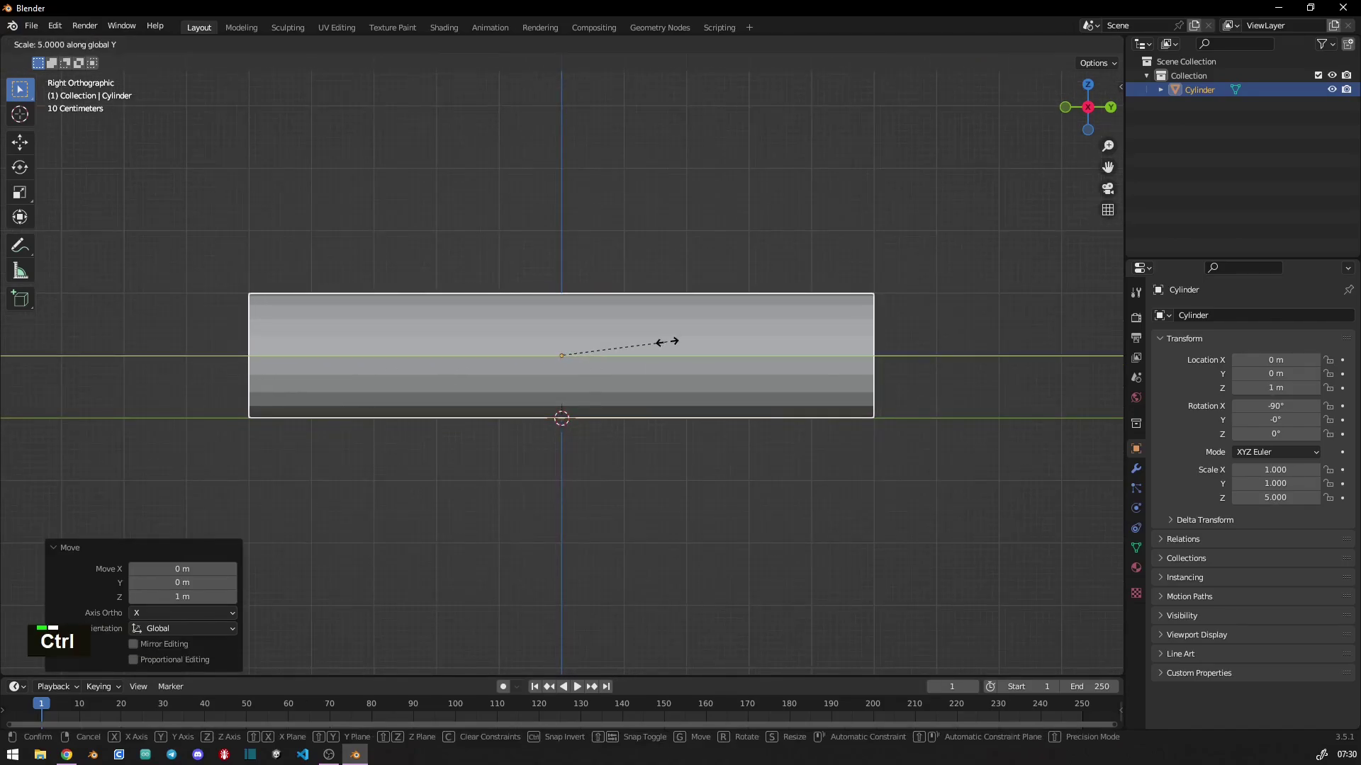
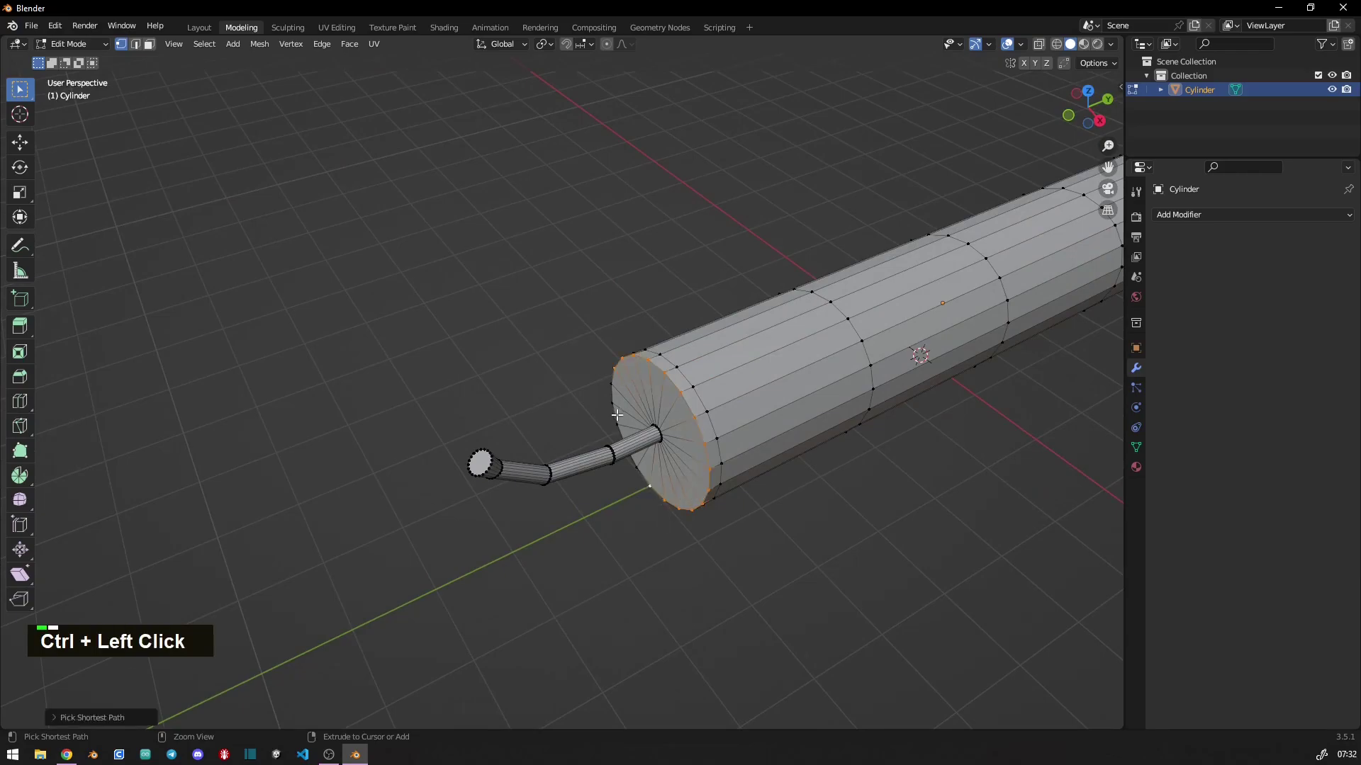
- Resize the selected wick-end face of the stick
key("s")
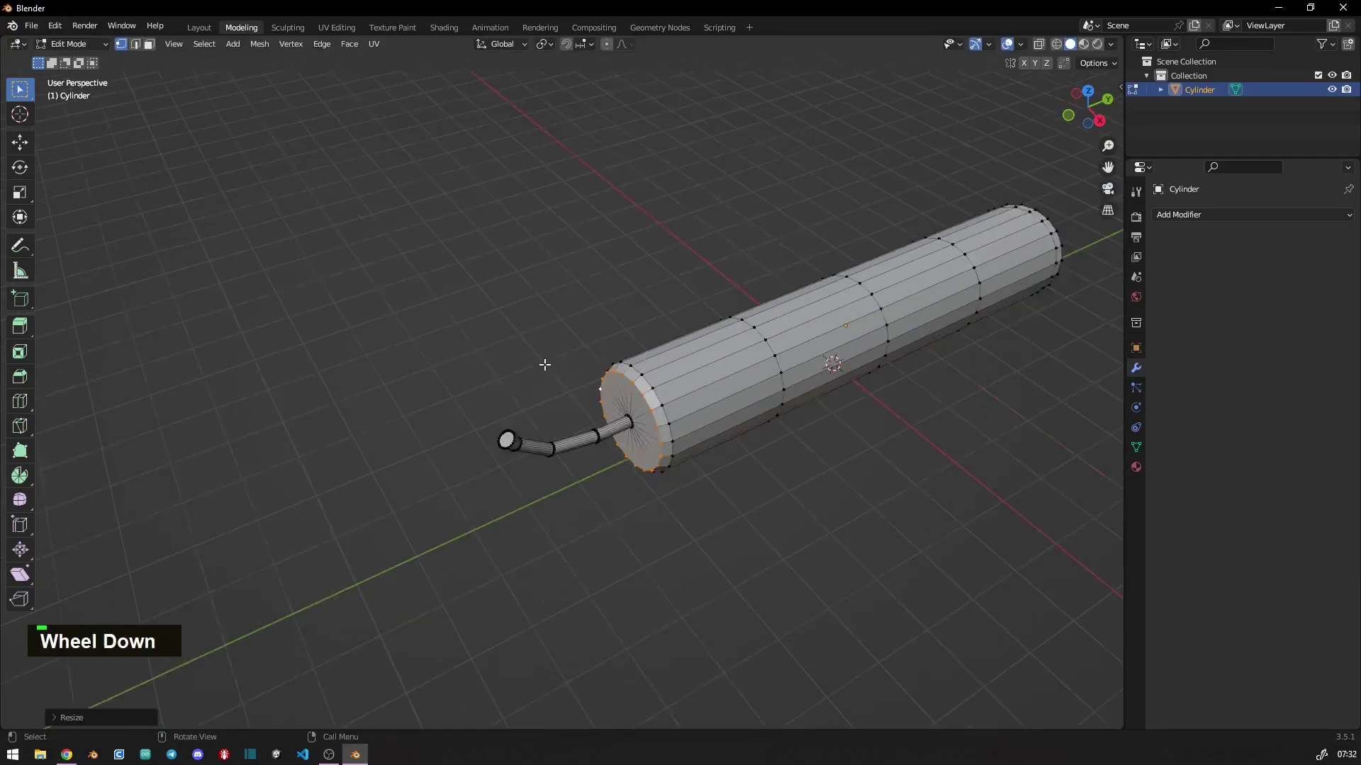
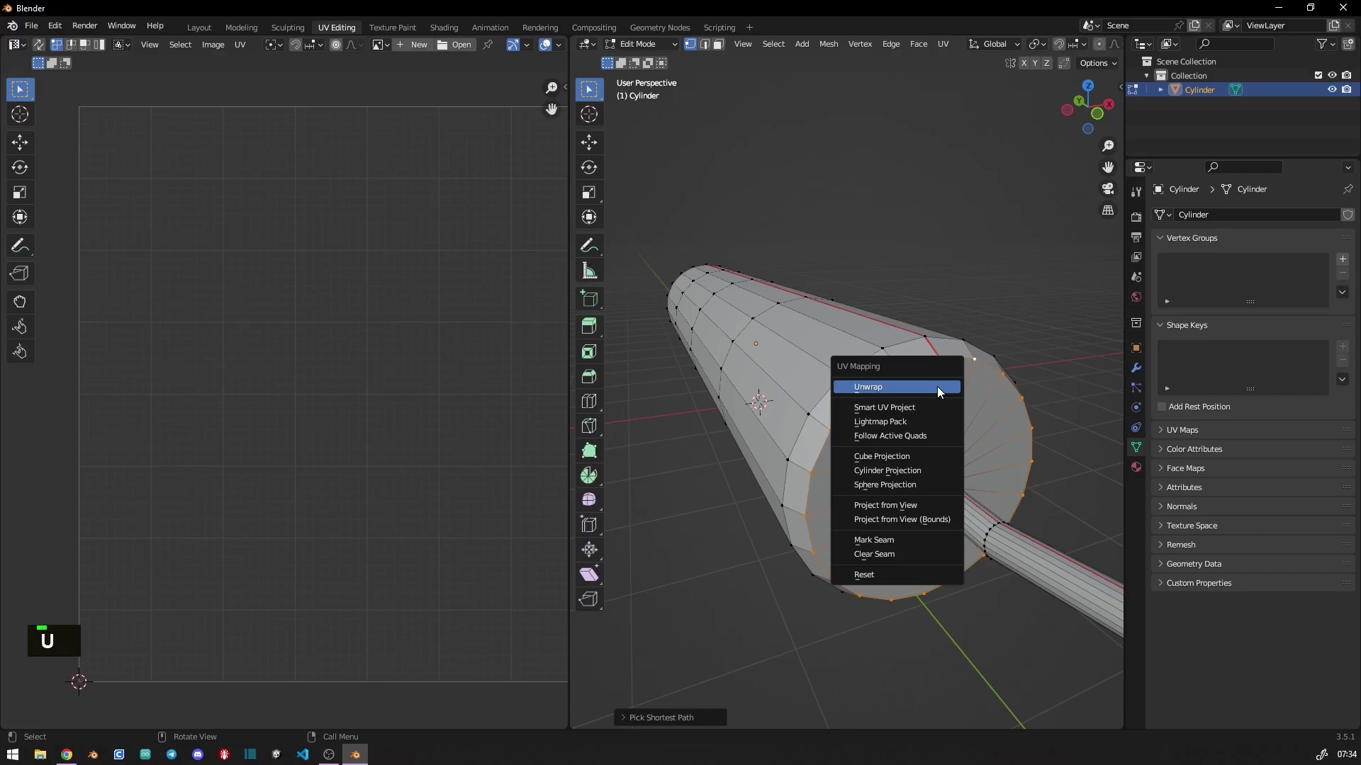
- Select the whole stick mesh and unwrap it again into body, cap and wick UV islands
middle_click(855, 510)
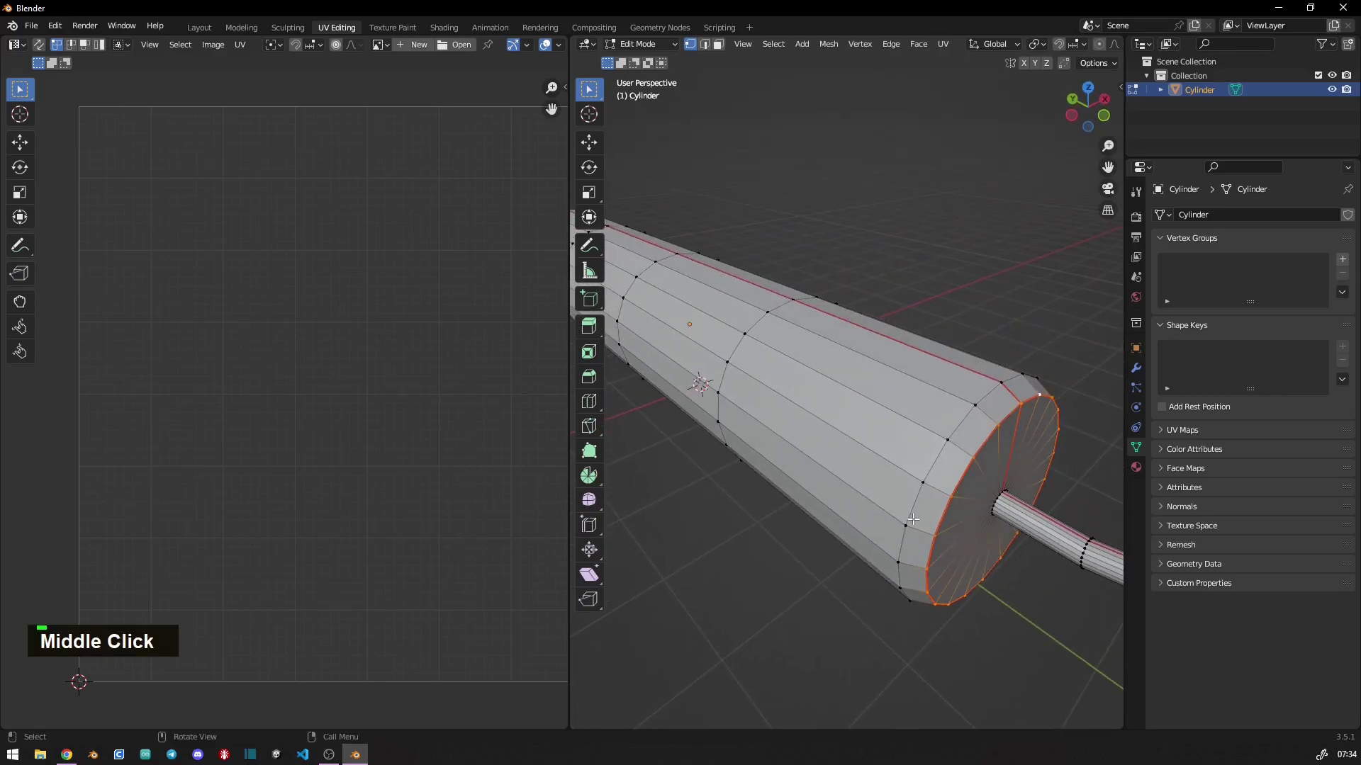
scroll("down", 3)
key("a")
key("u")
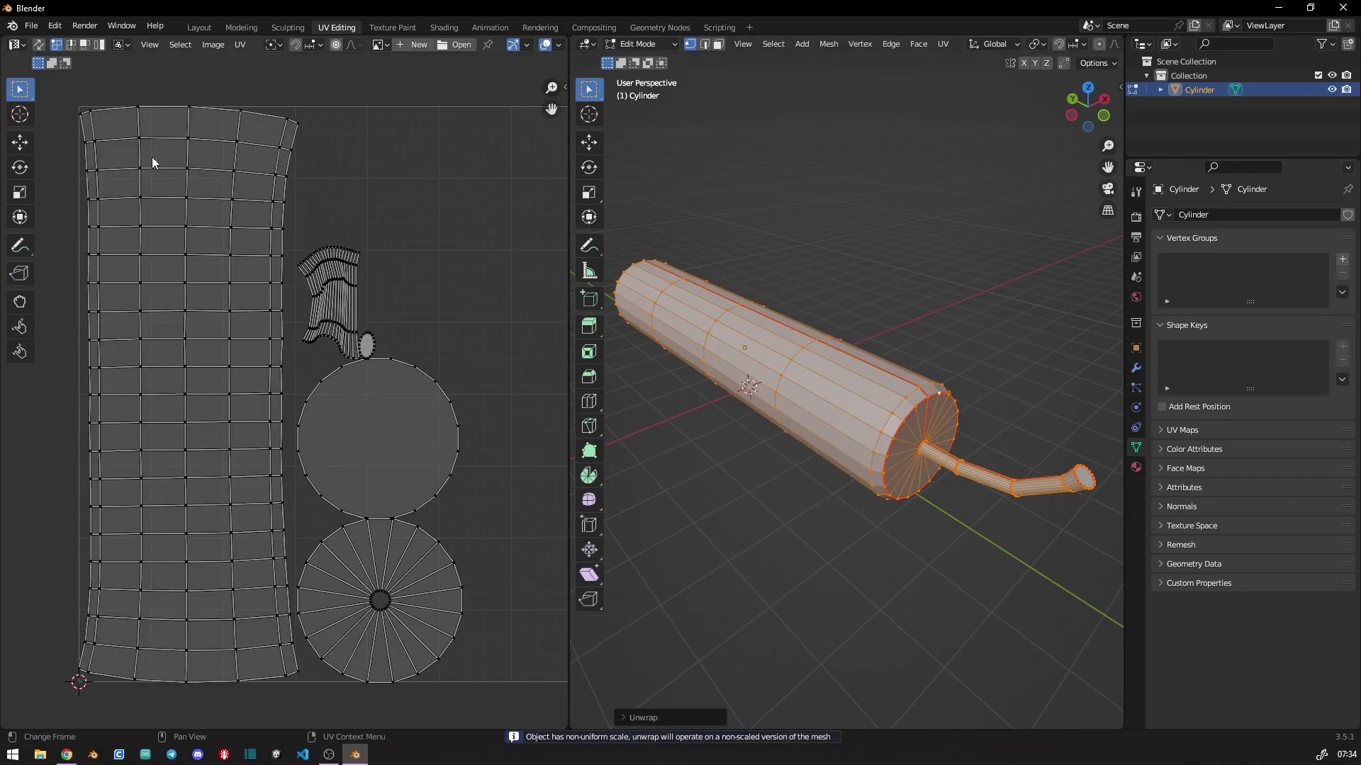
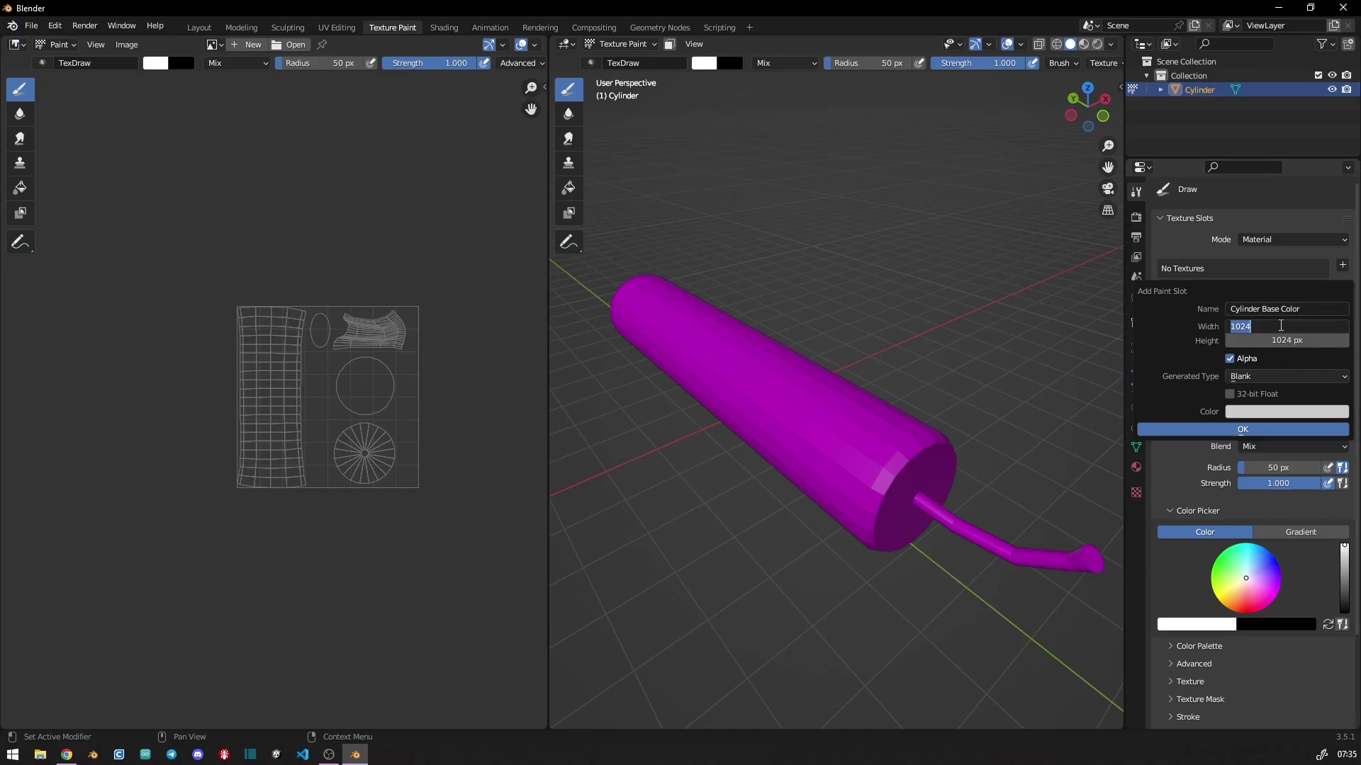
- Set a red colour for the new base-colour paint texture
double_click(1313, 419)
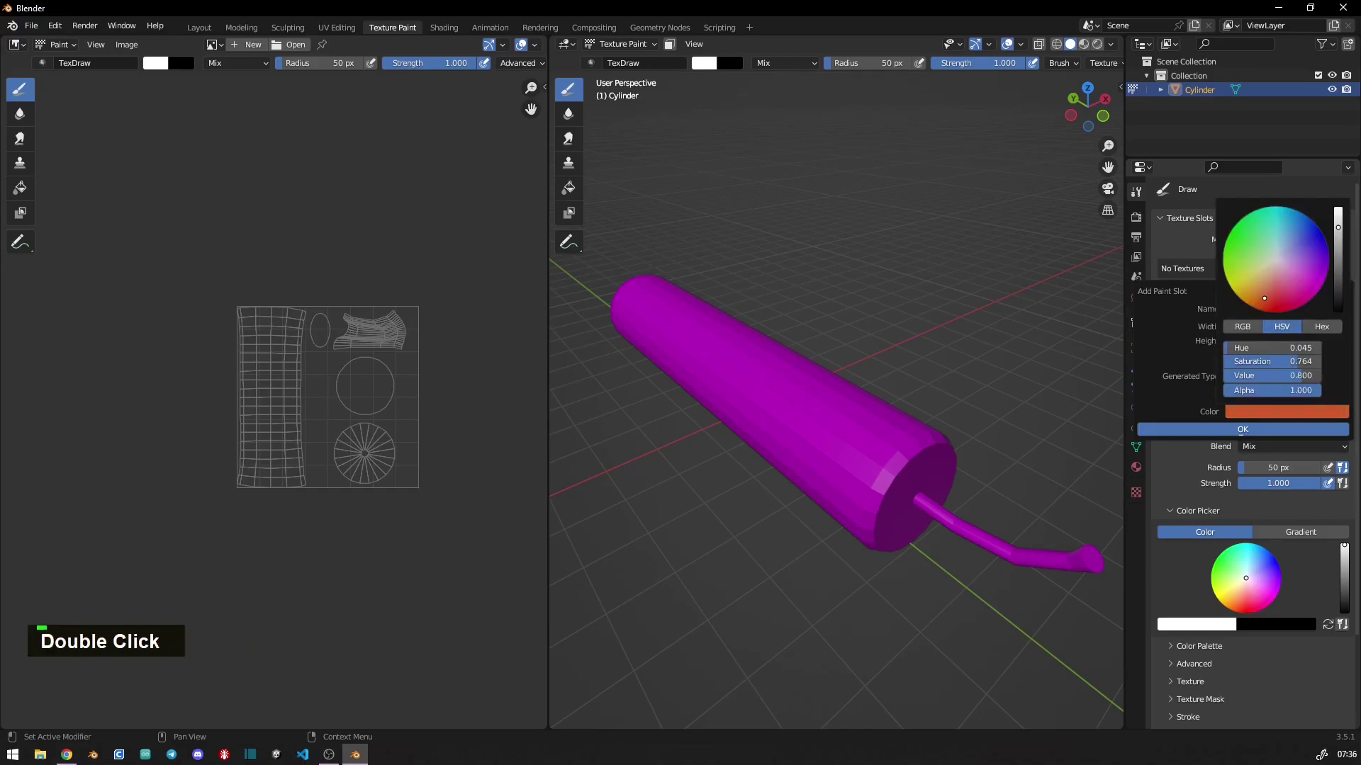
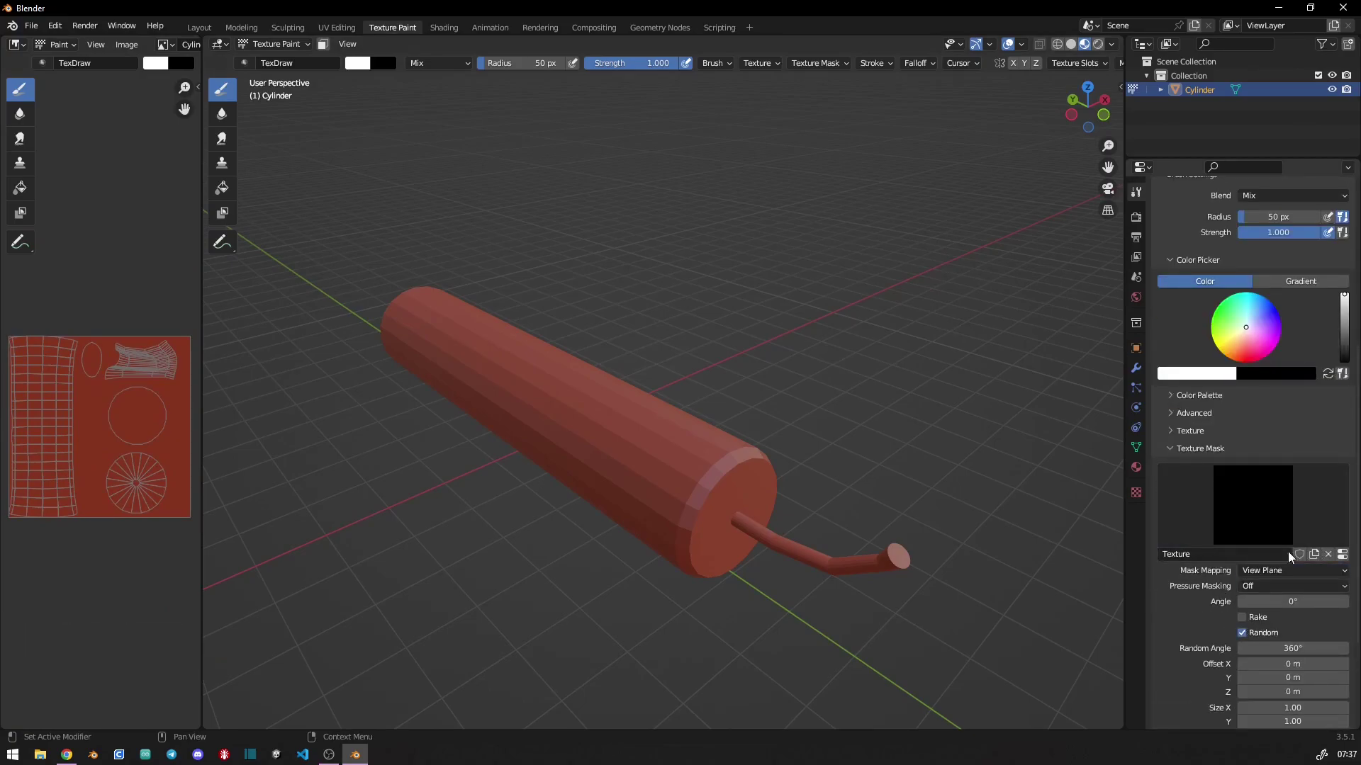
- Load a grunge image as the draw brush's texture mask
scroll("down", 3)
double_click(874, 497)
scroll("down", 3)
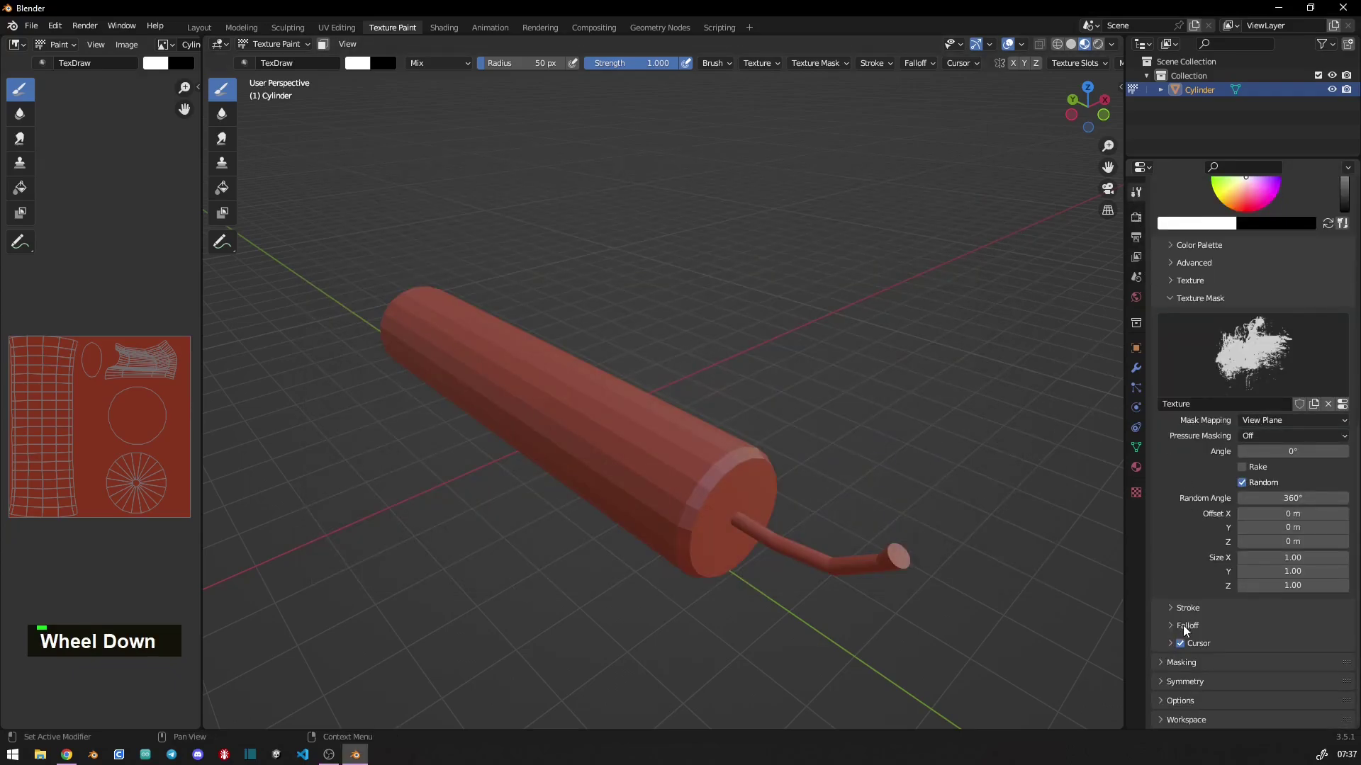
middle_click(606, 425)
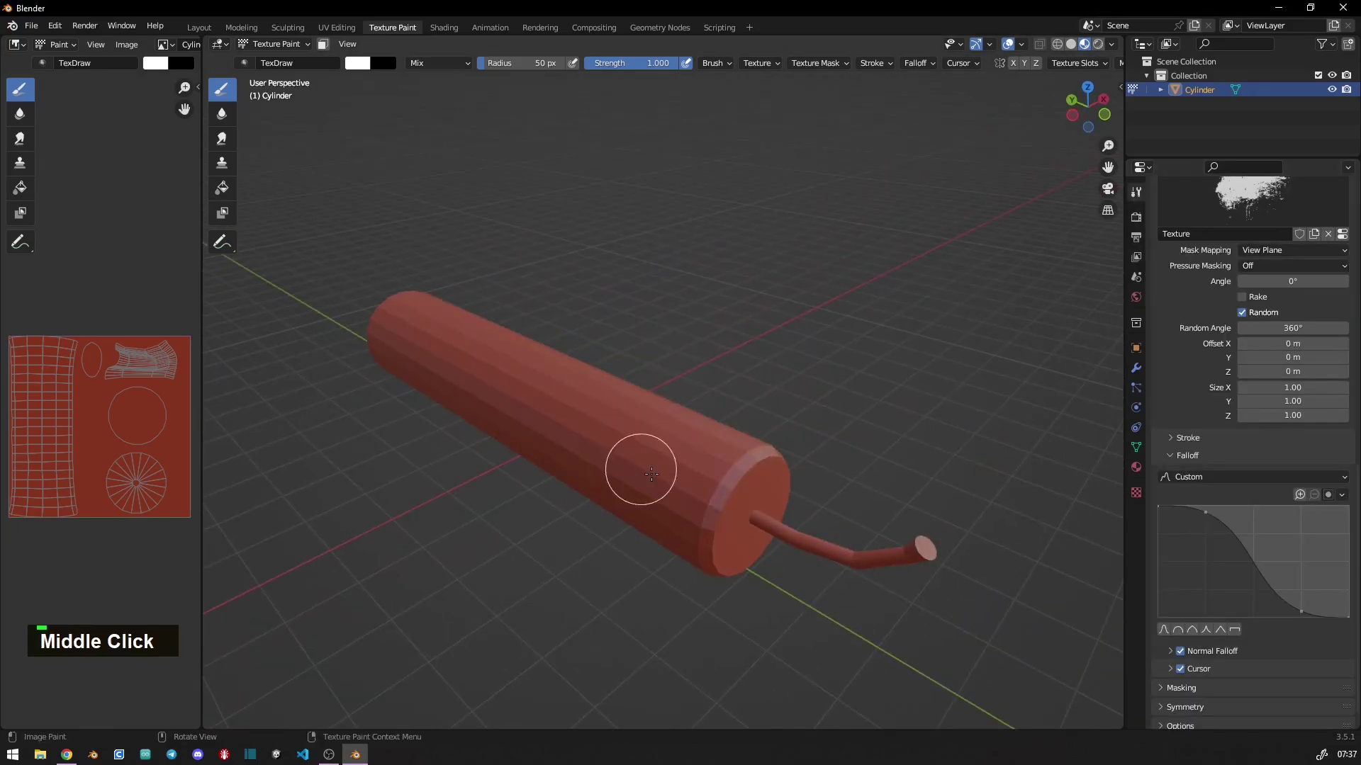
- Pick a darker red paint colour from the brush popup
key("s")
right_click(679, 473)
double_click(736, 472)
middle_click(676, 518)
key("ctrl+z")
middle_click(754, 521)
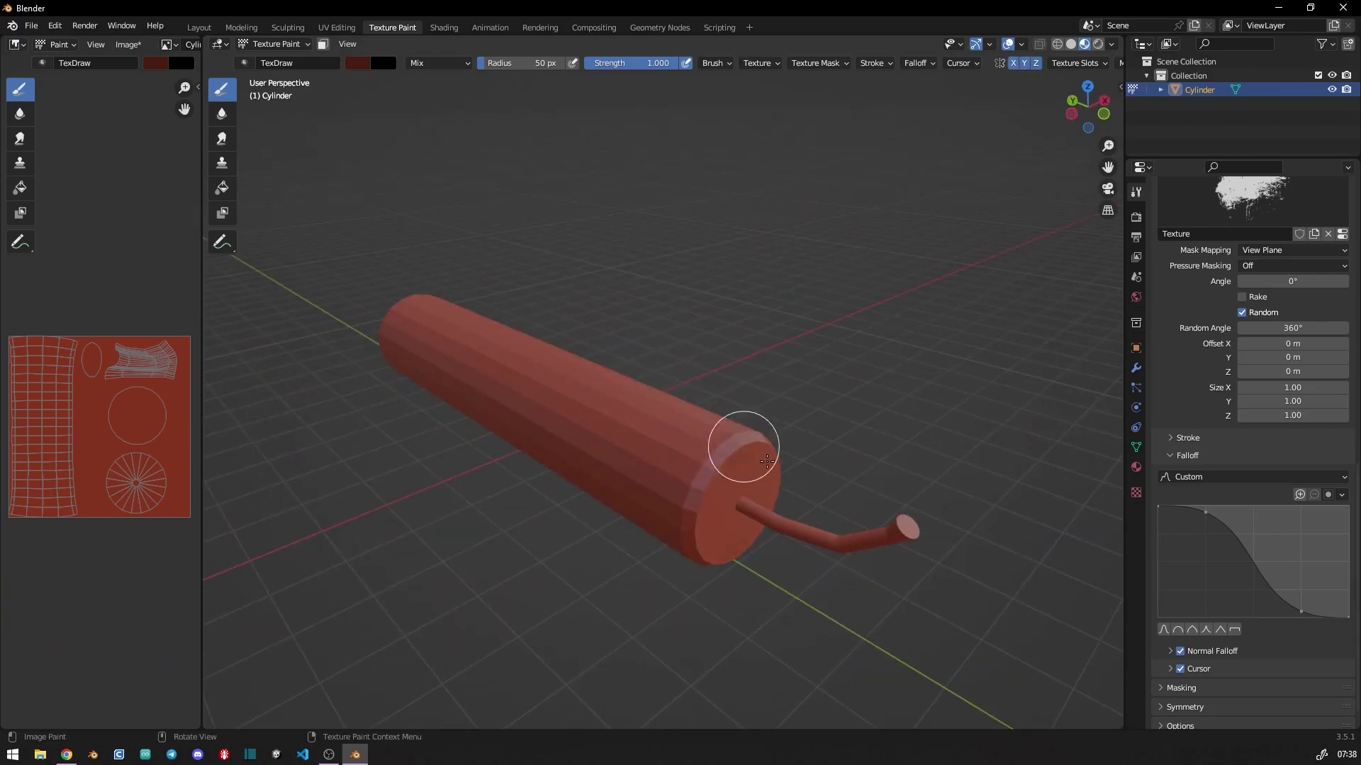
- Dab dark red grunge onto the stick's end, rim, end cap and body while orbiting
double_click(785, 477)
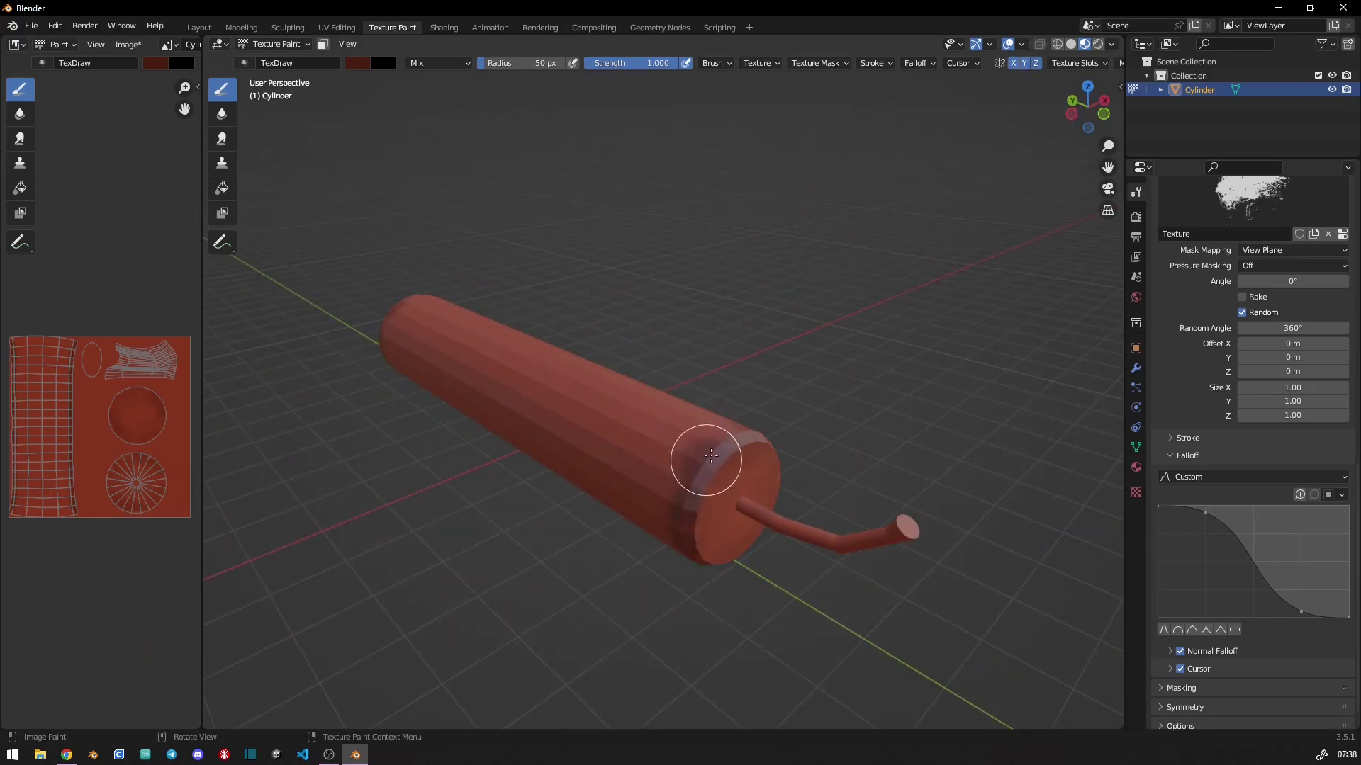
double_click(737, 431)
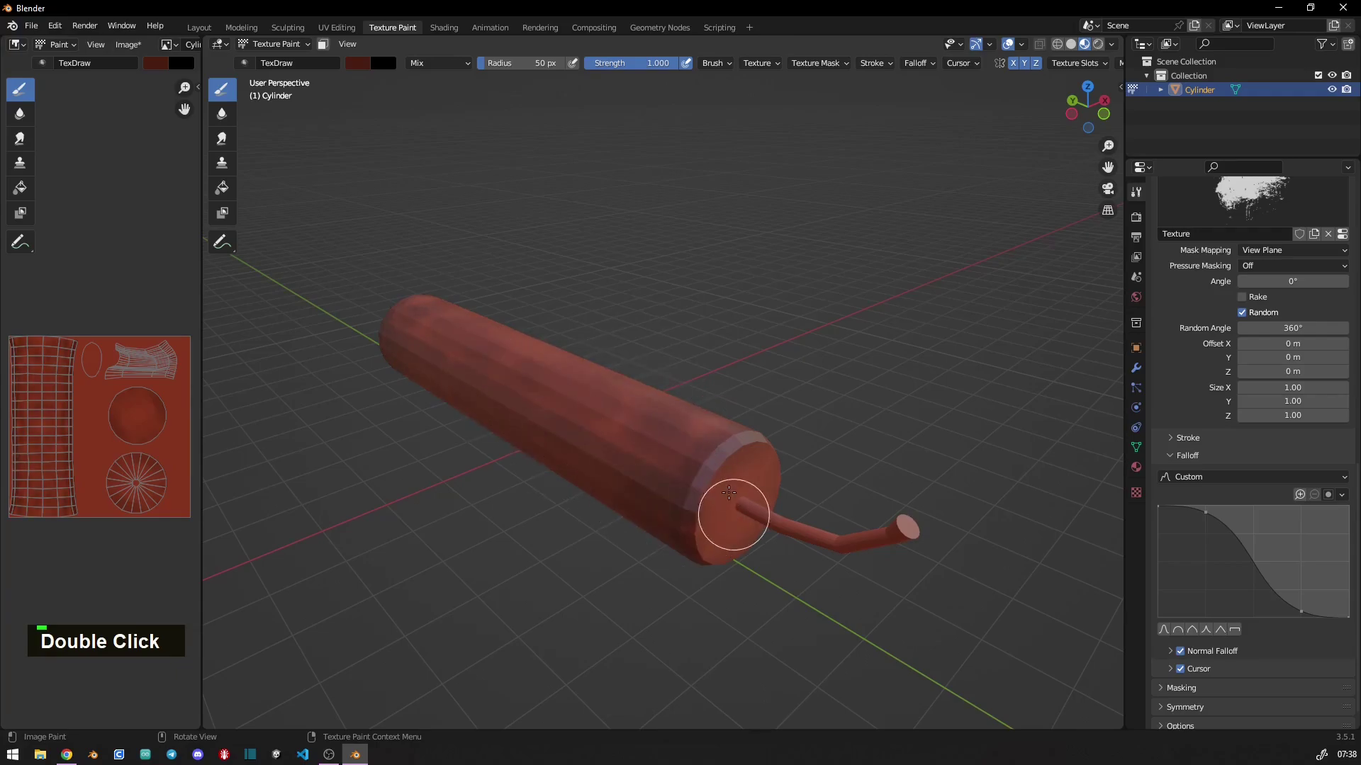
double_click(732, 490)
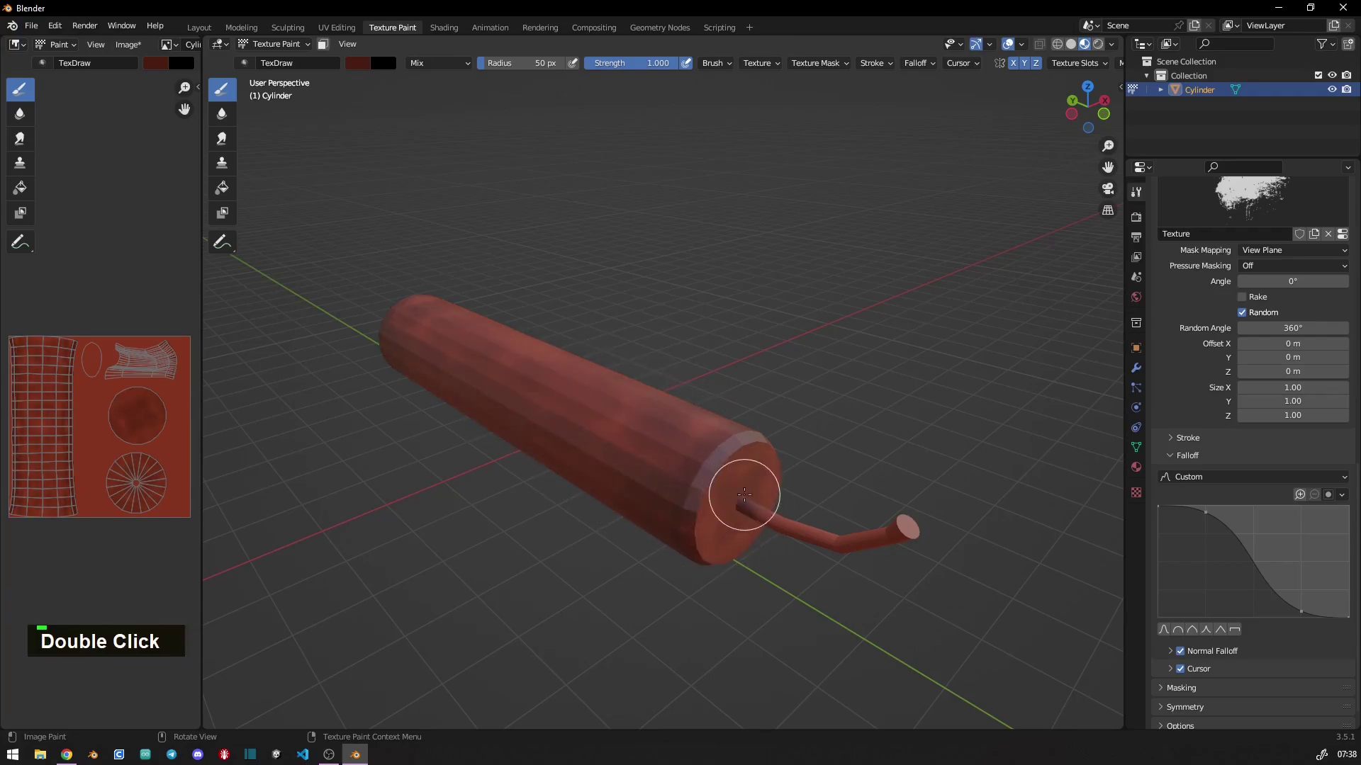
middle_click(552, 462)
double_click(667, 472)
middle_click(749, 538)
middle_click(785, 495)
middle_click(857, 489)
right_click(796, 527)
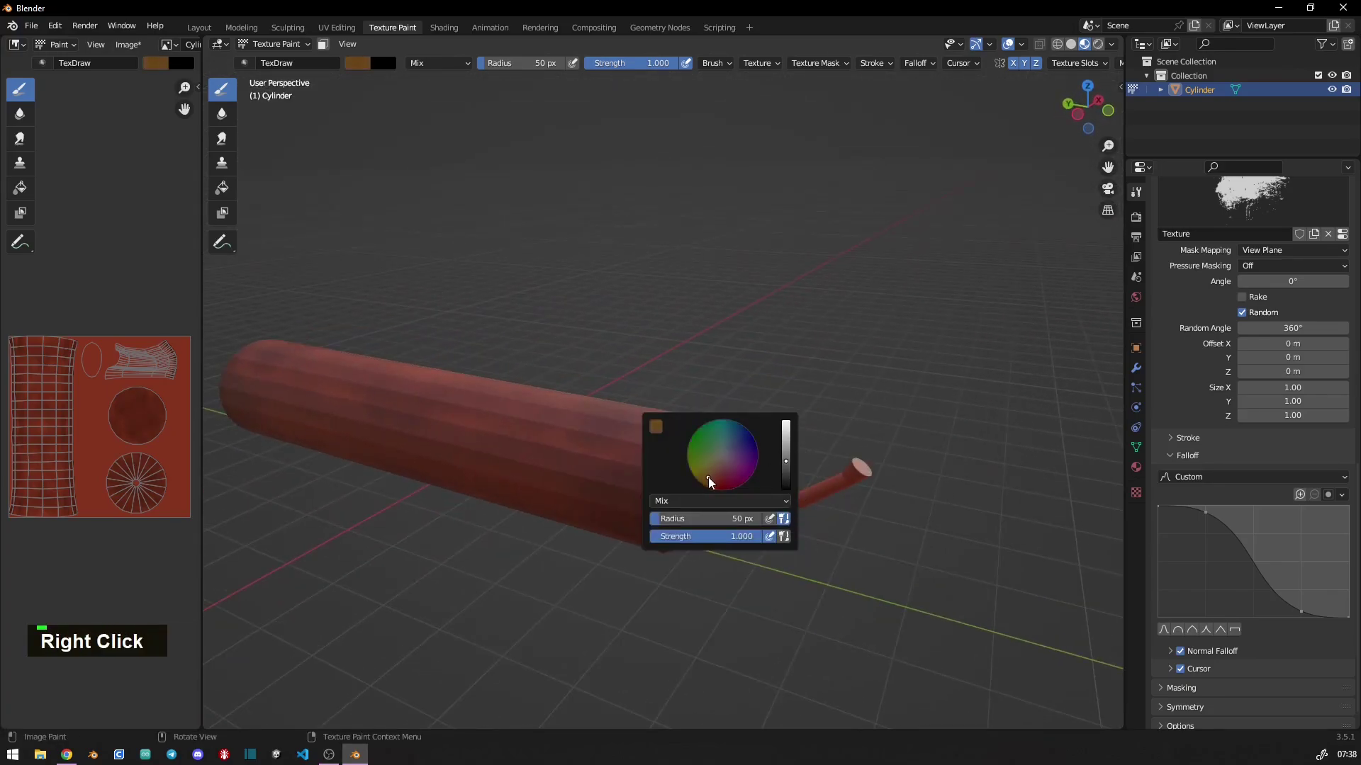
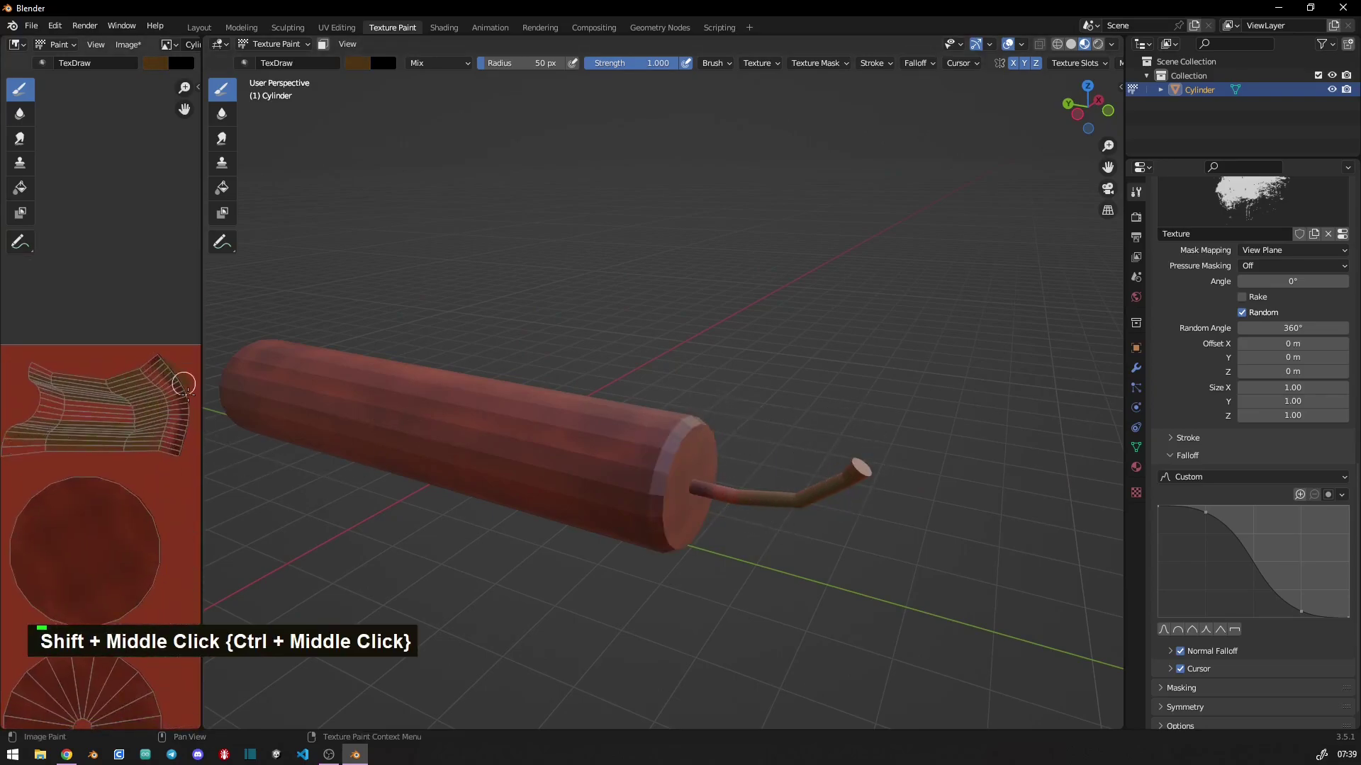
- Paint brown over the wick's UV island in the image editor
double_click(174, 389)
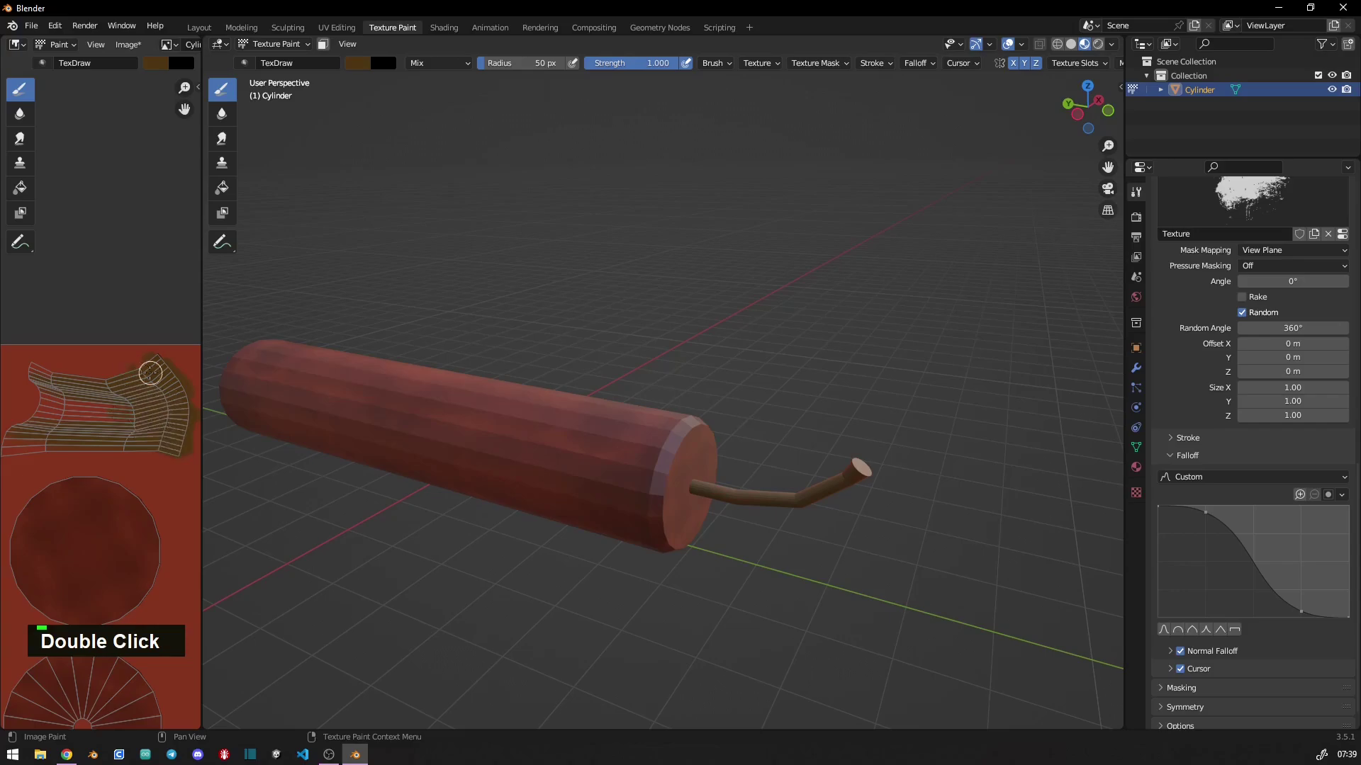
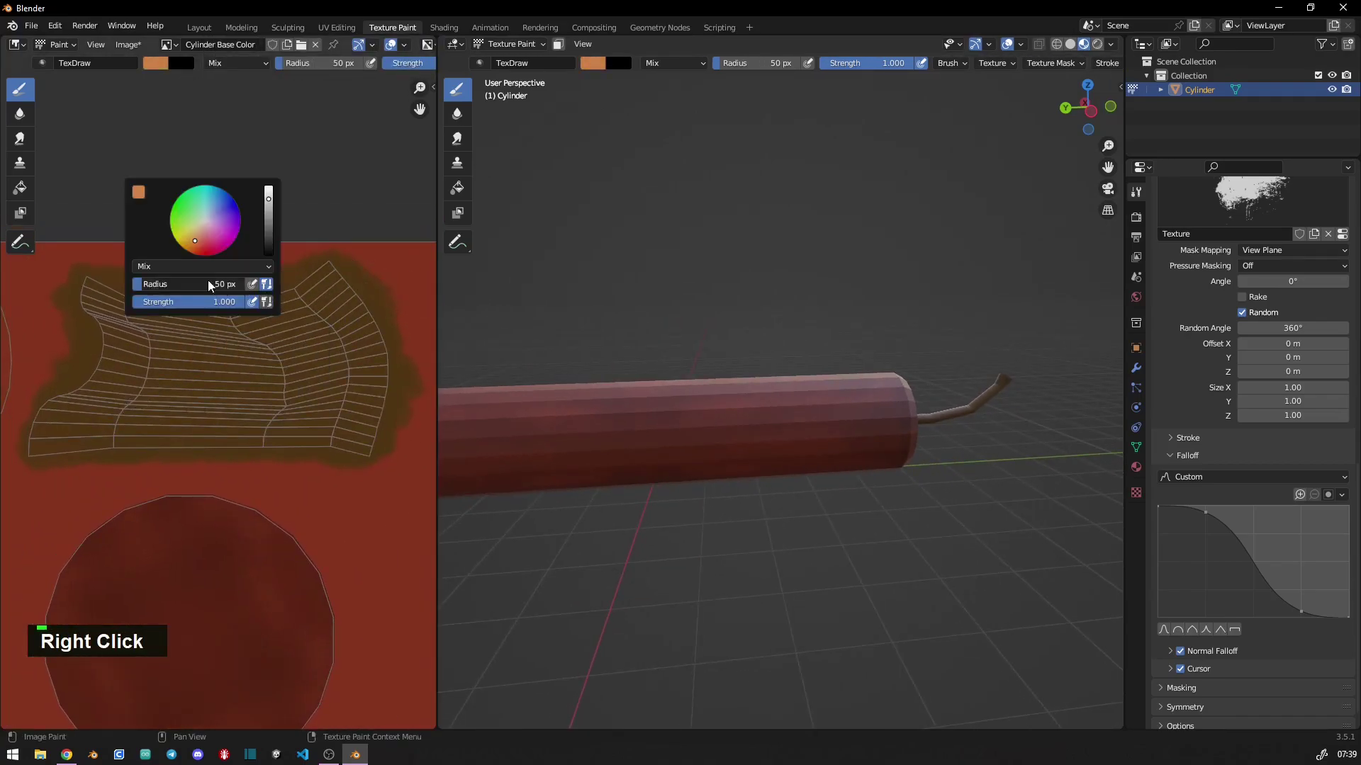
- Pick a light orange paint colour and shrink the brush radius to 3, then 6 px
type("[ 3 ]")
key("Return")
double_click(300, 262)
right_click(226, 301)
type("[ 6 ]")
key("Return")
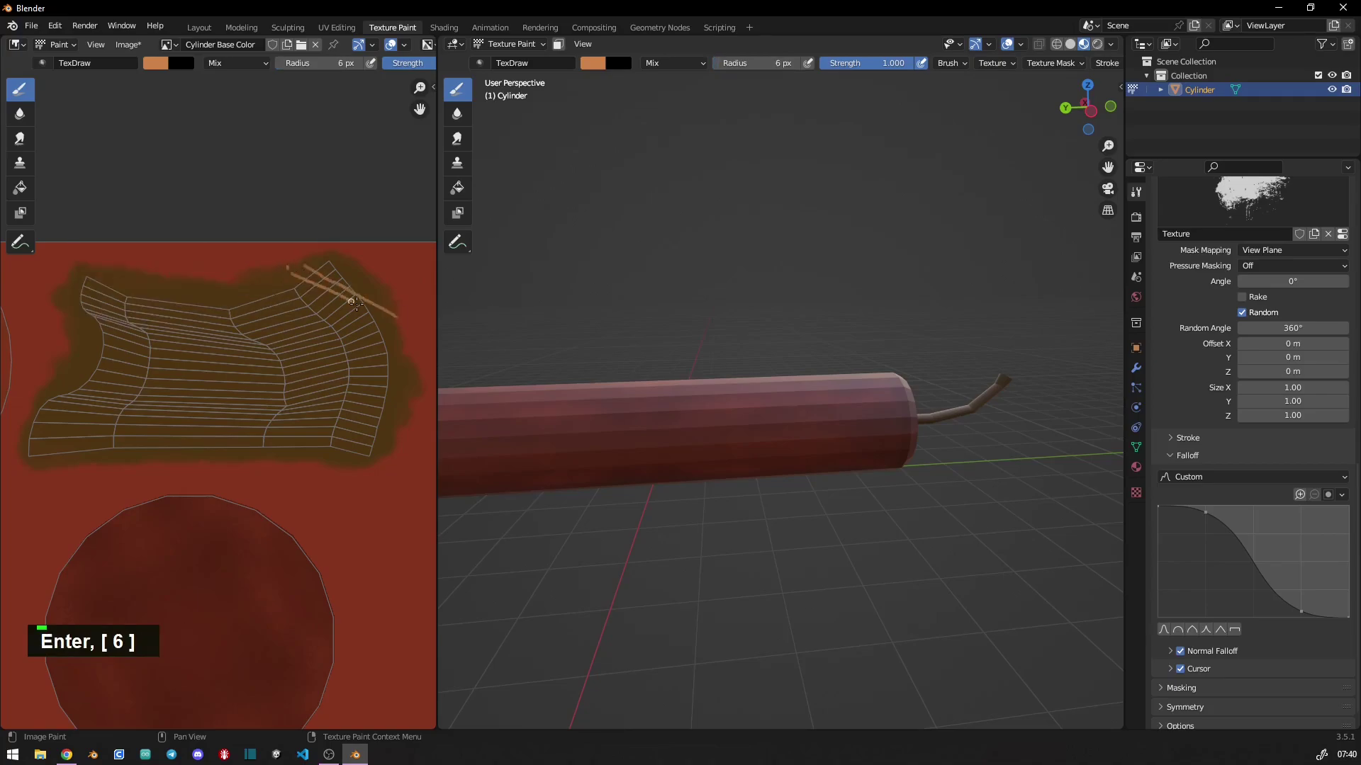
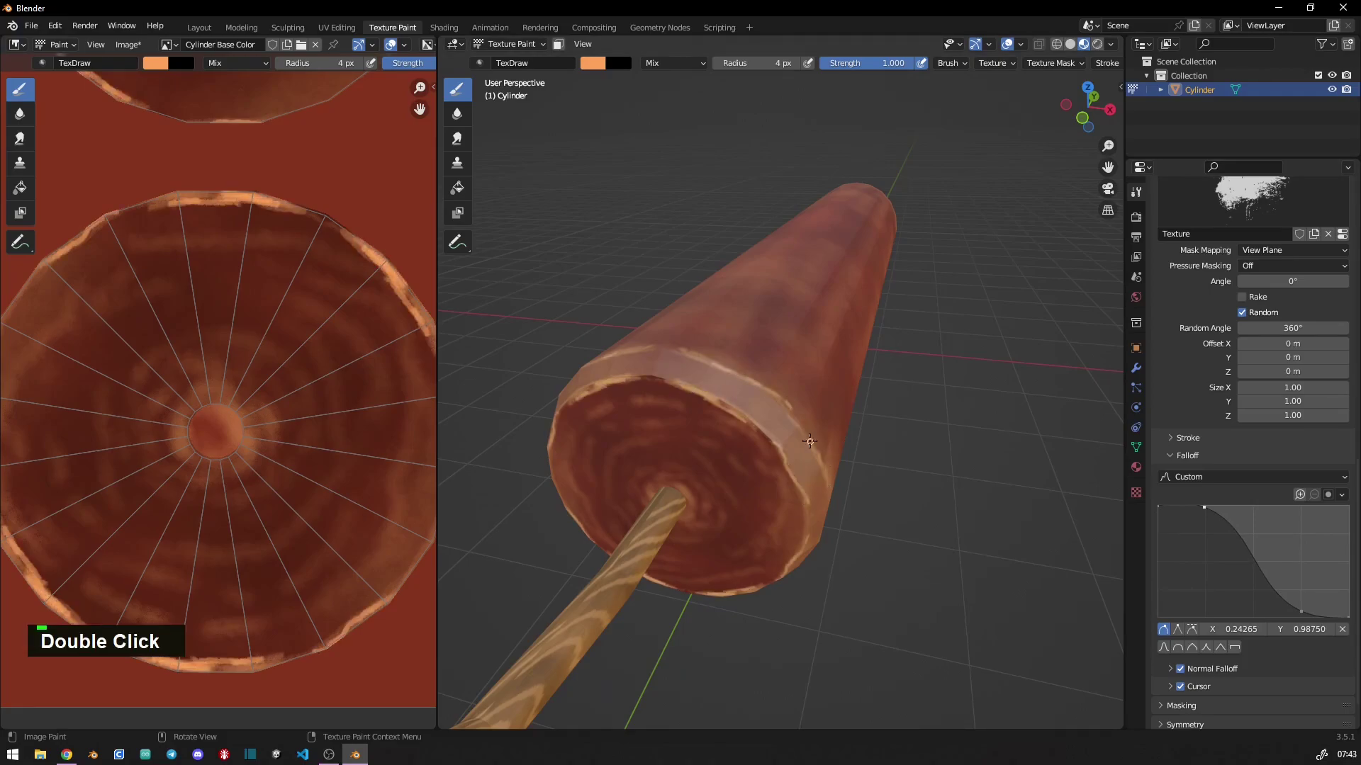
- Paint light orange scratches and worn highlights along the stick's rim and edges
middle_click(761, 452)
double_click(692, 390)
middle_click(628, 360)
double_click(694, 433)
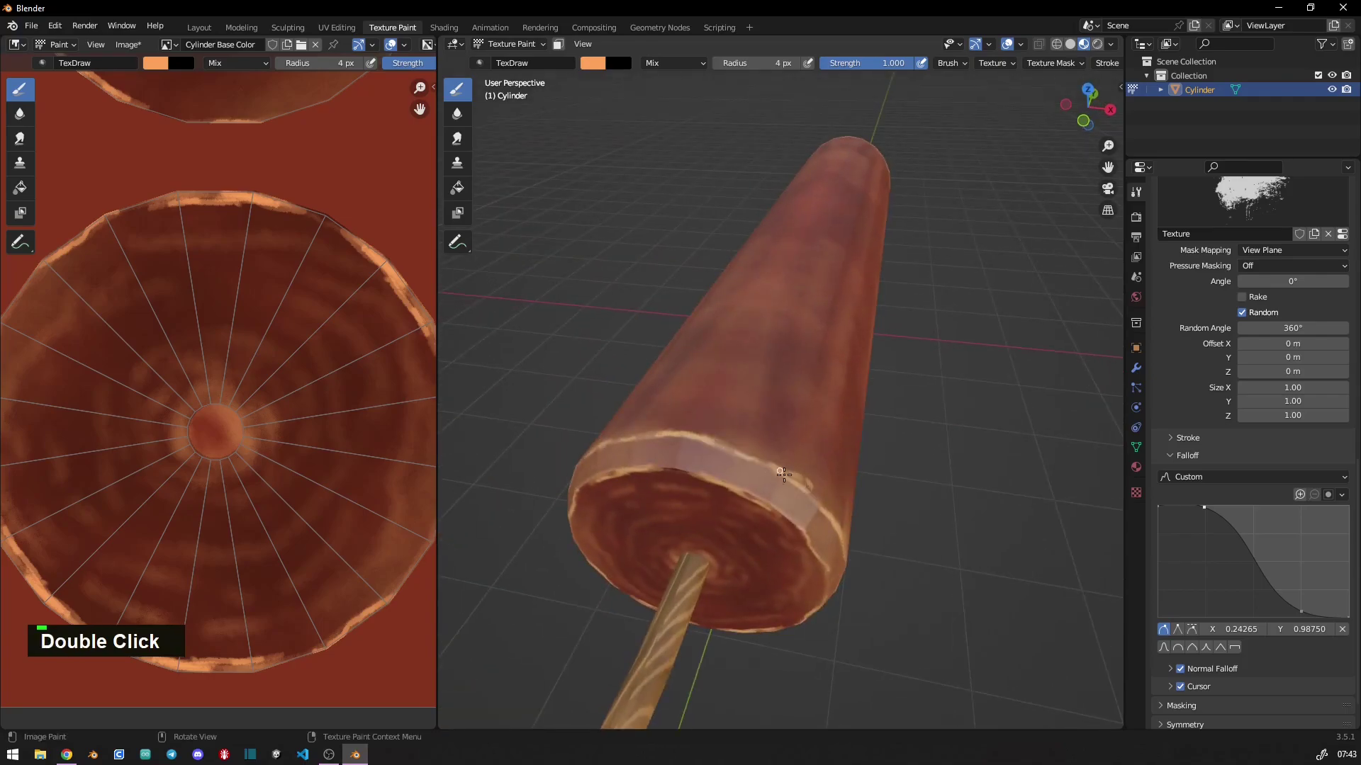
middle_click(618, 421)
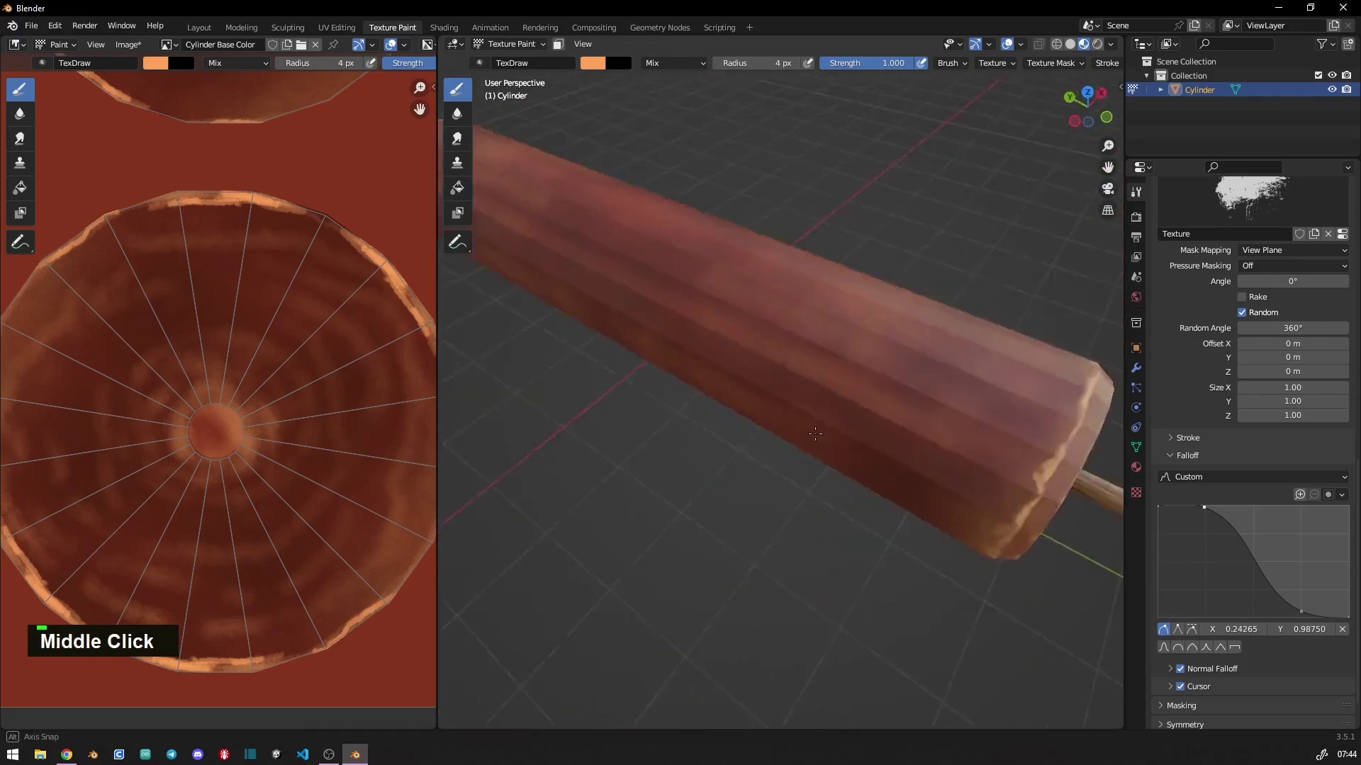
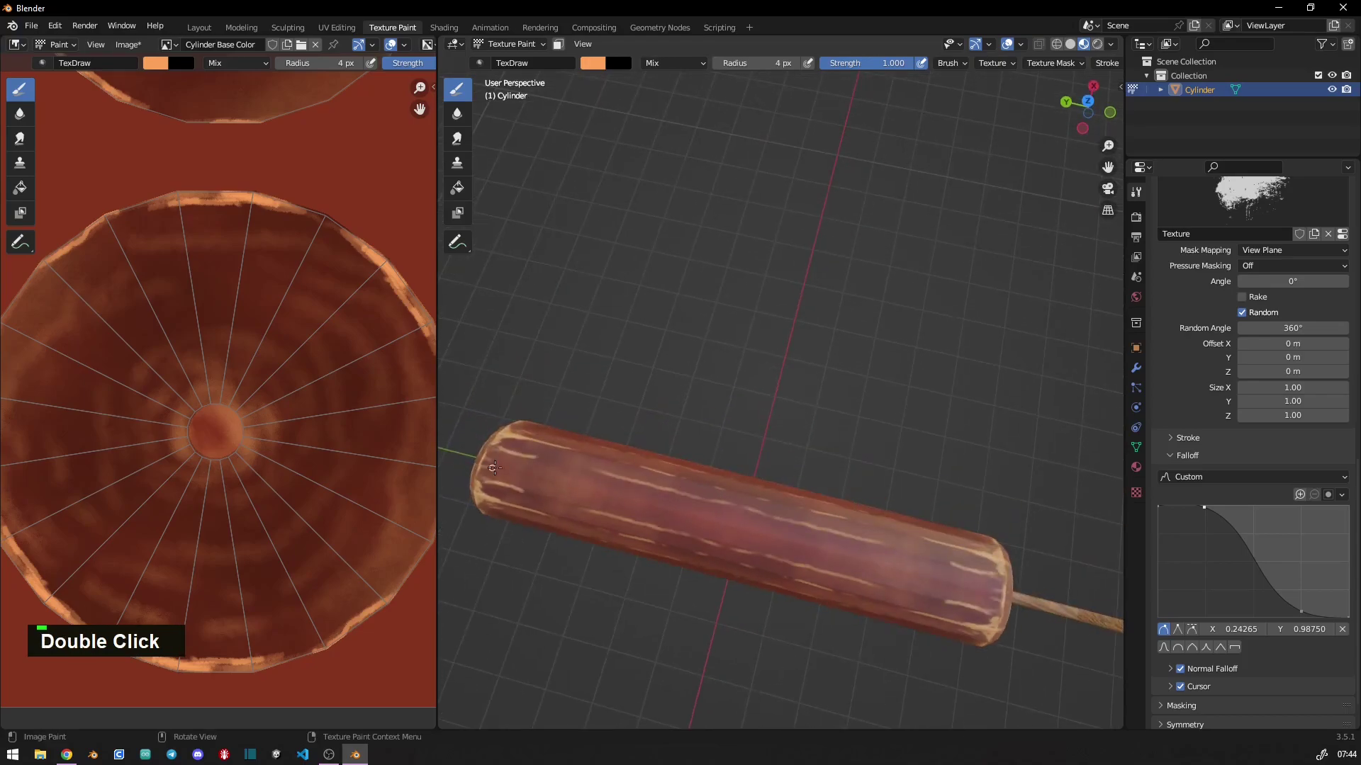
middle_click(636, 502)
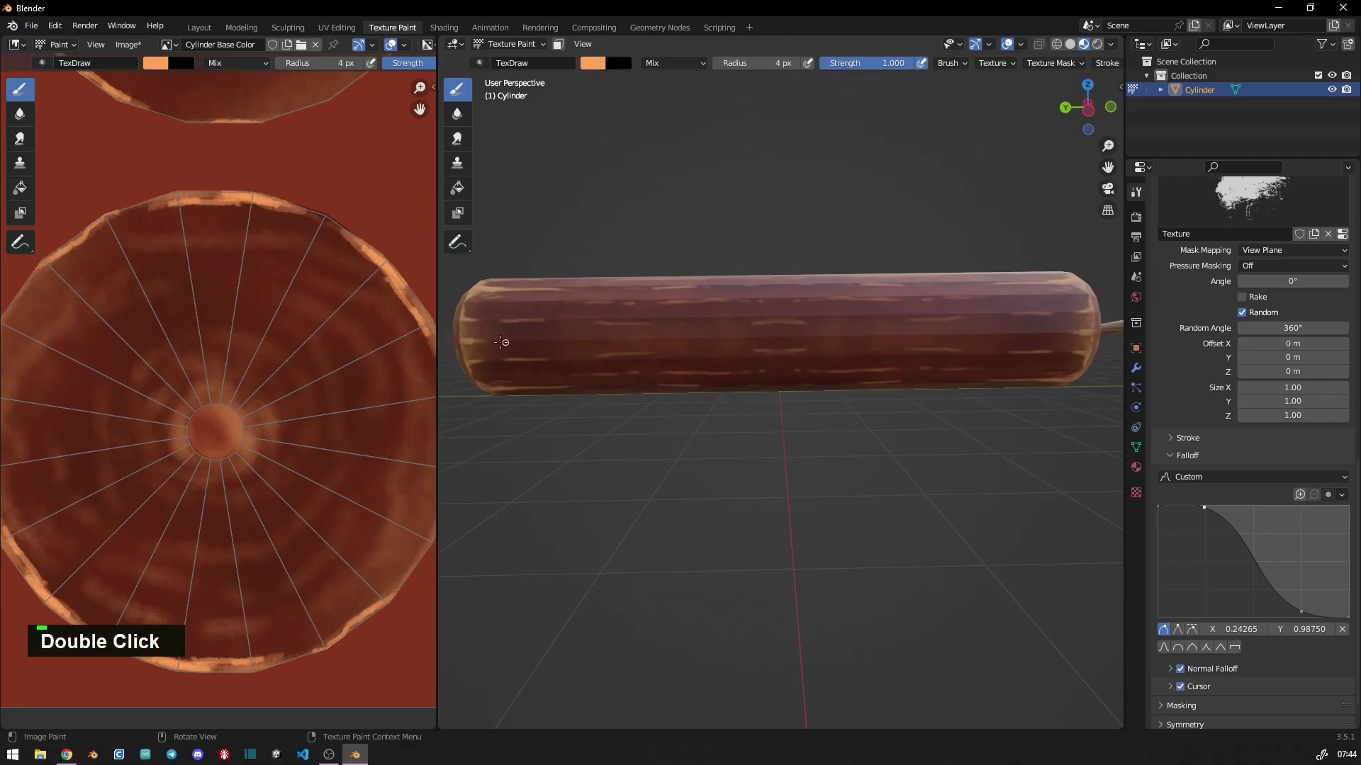
middle_click(500, 342)
middle_click(657, 451)
- Switch to a dark red 20 px brush and dab paint onto the stick's end
right_click(737, 416)
key("2")
key("0")
key("Return")
key("s")
double_click(698, 405)
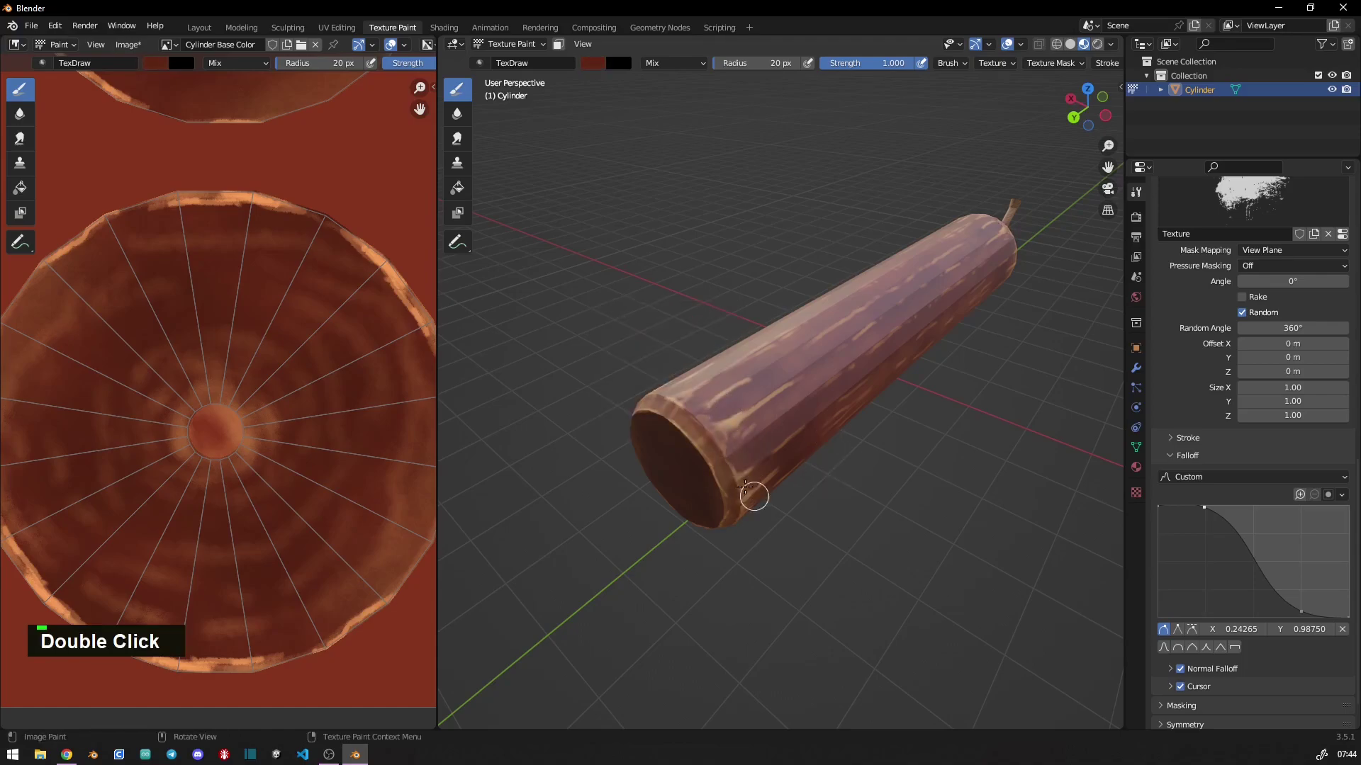
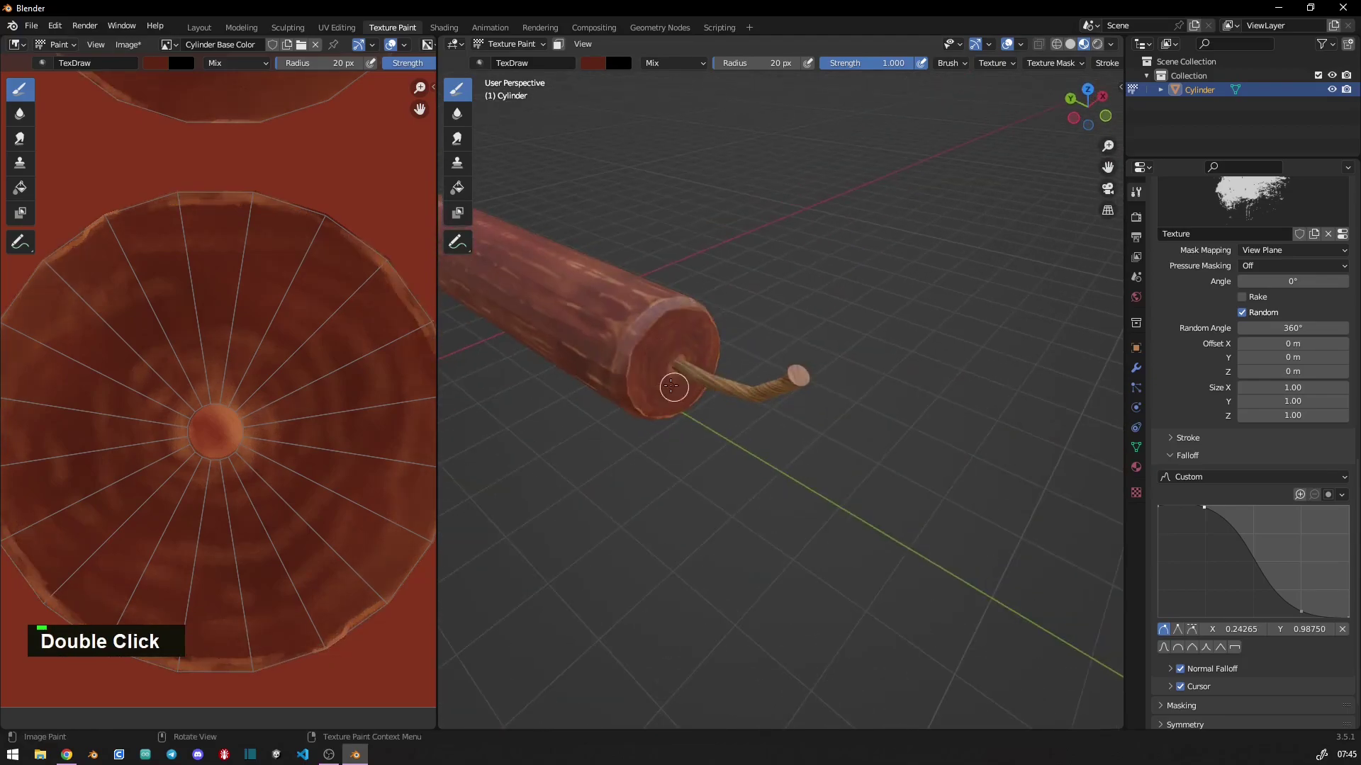
middle_click(786, 388)
middle_click(768, 410)
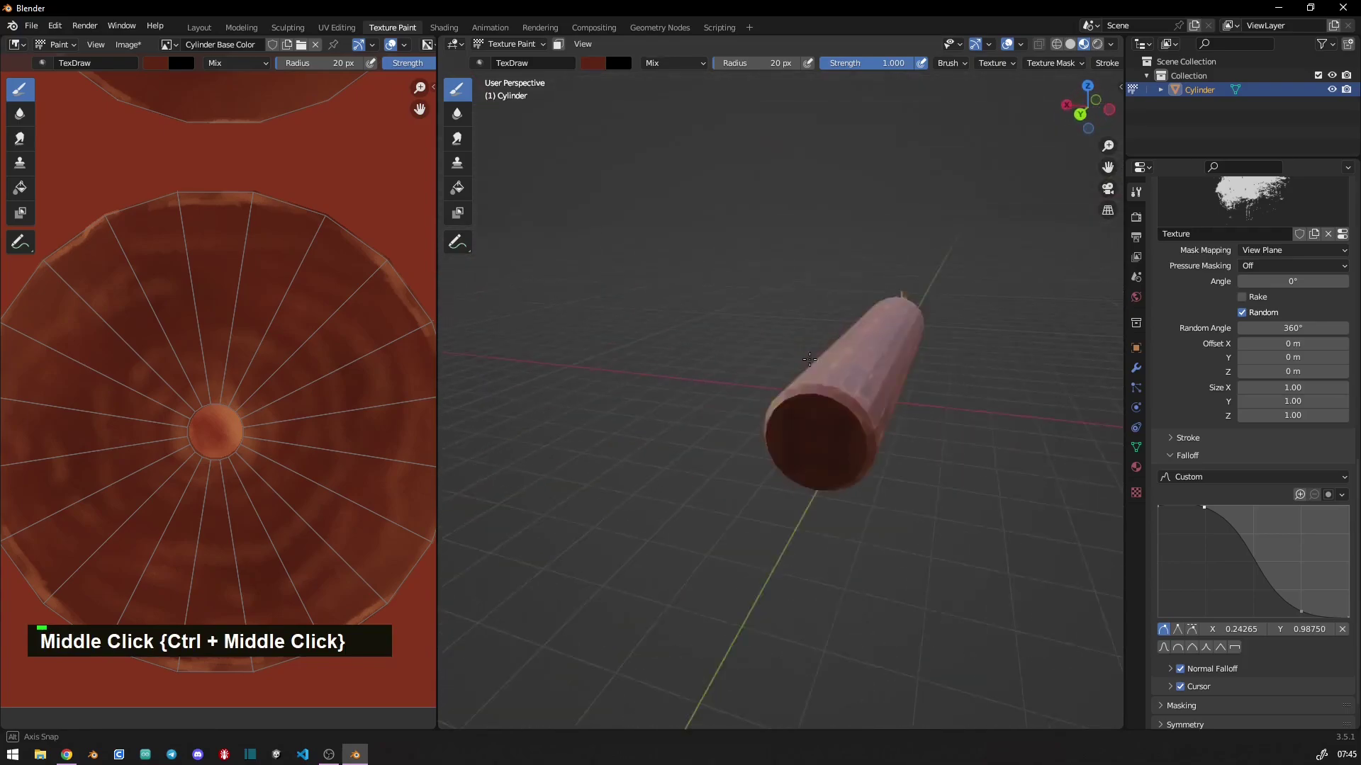
right_click(597, 389)
middle_click(679, 523)
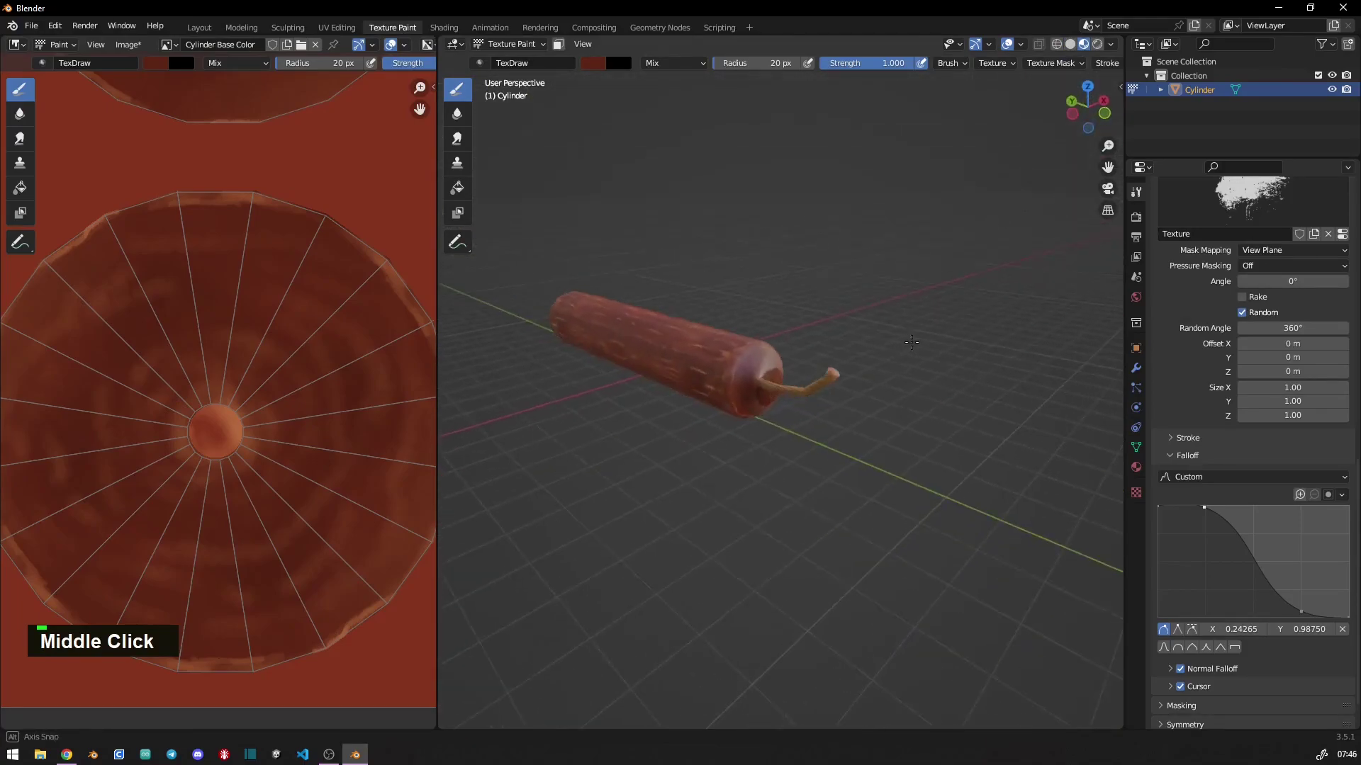
middle_click(807, 358)
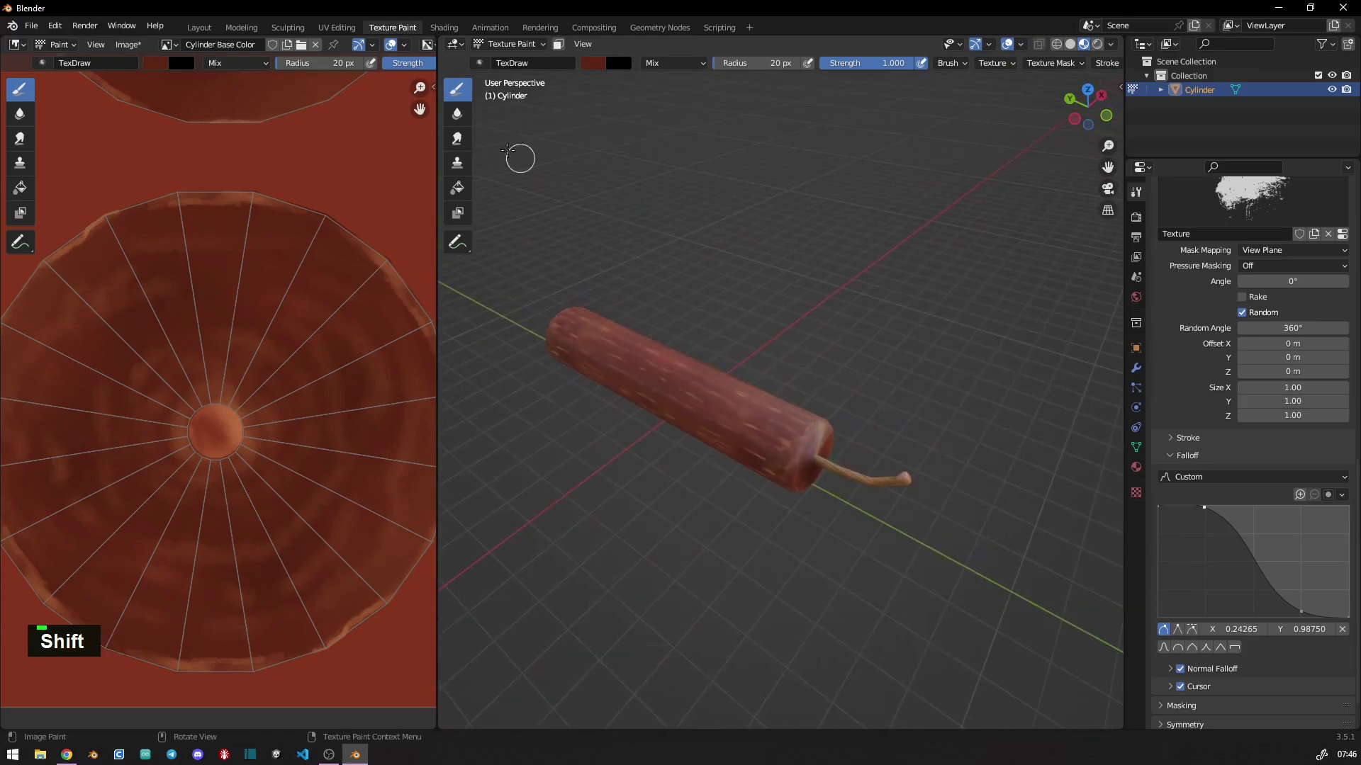
middle_click(367, 364)
- Leave painting for the Layout workspace and view the scene from the front
key("1")
key("shift+a")
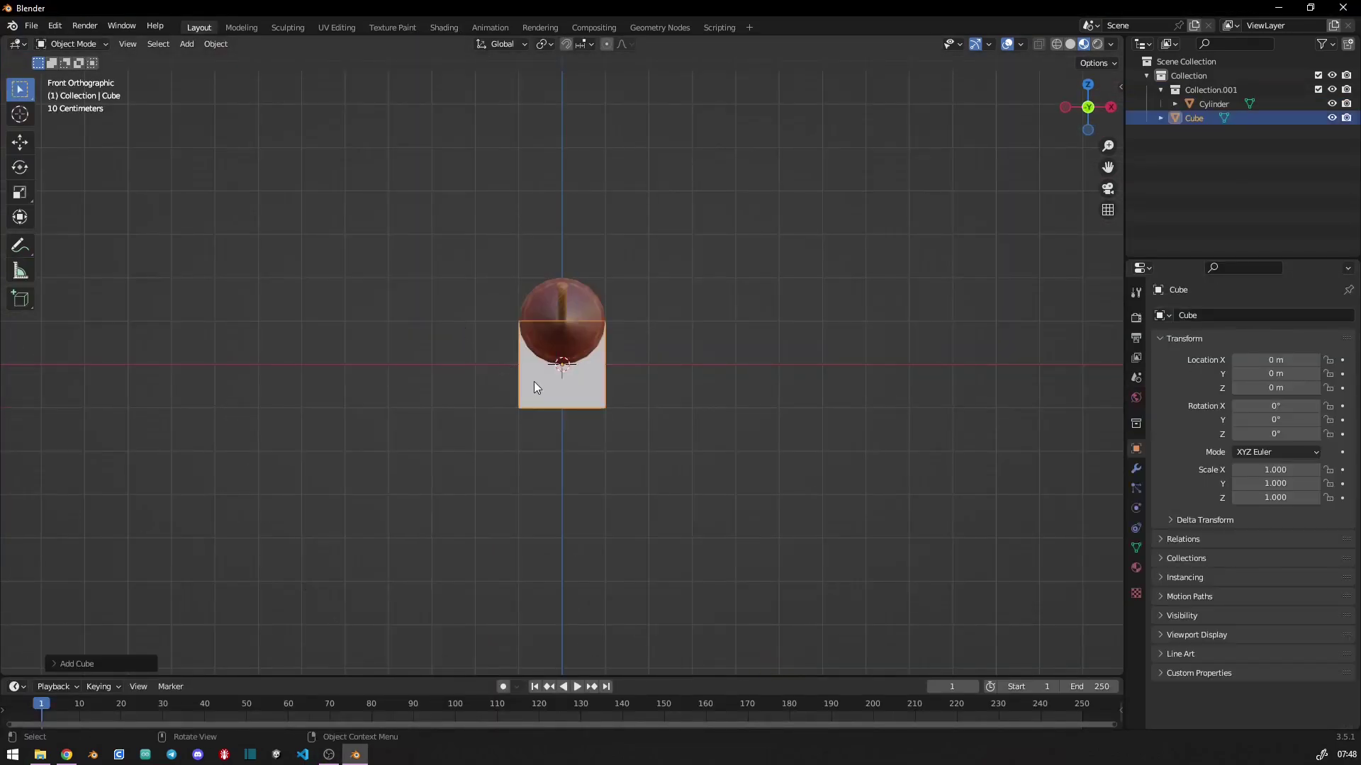
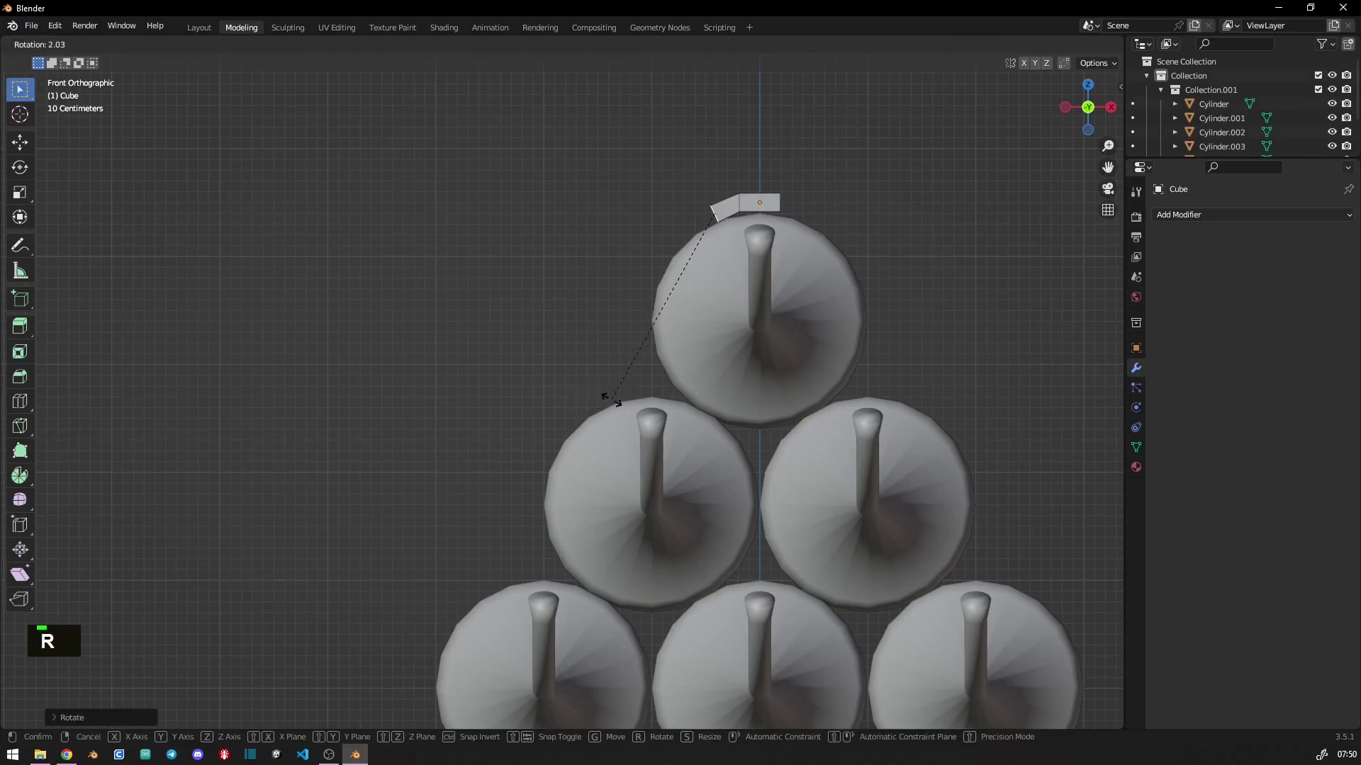
- Extrude and tilt further strap segments bending down the top stick's left side
key("e")
key("g")
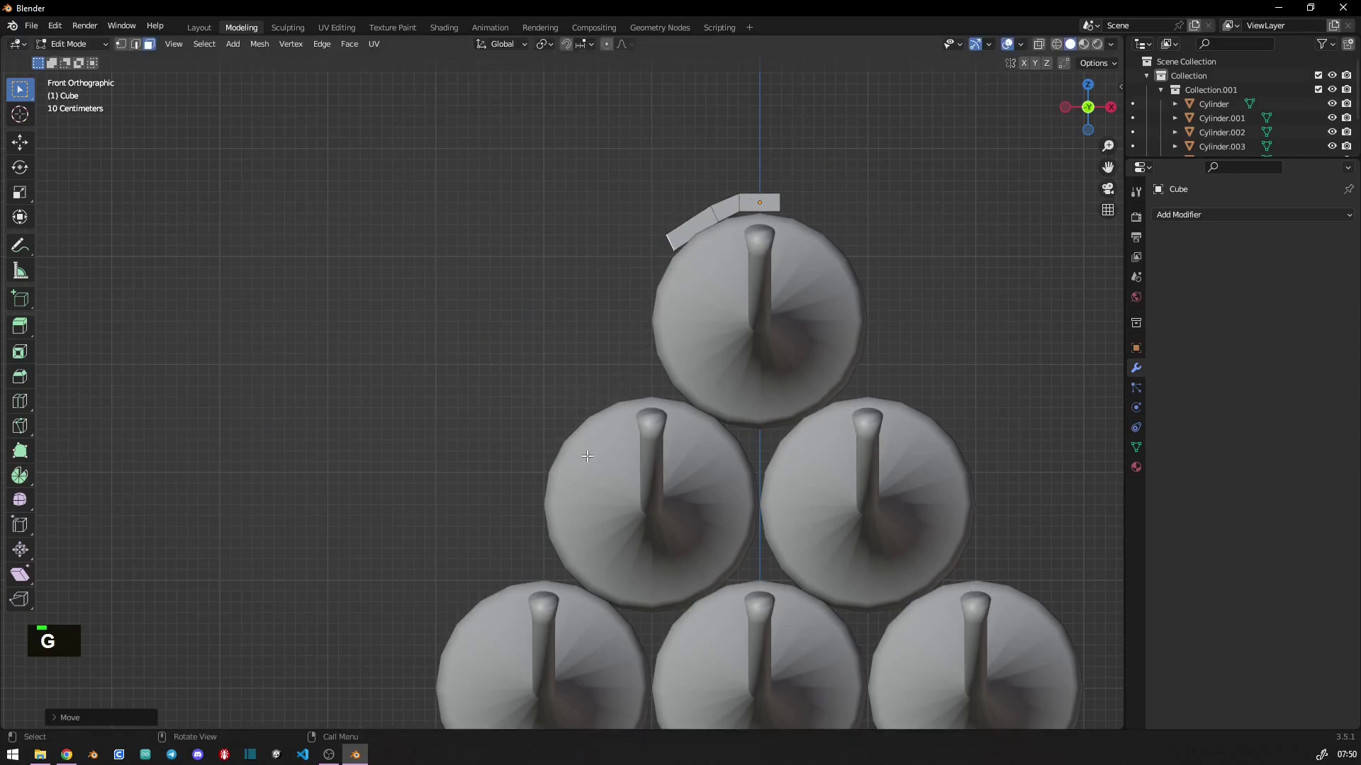
key("r")
key("g")
key("e")
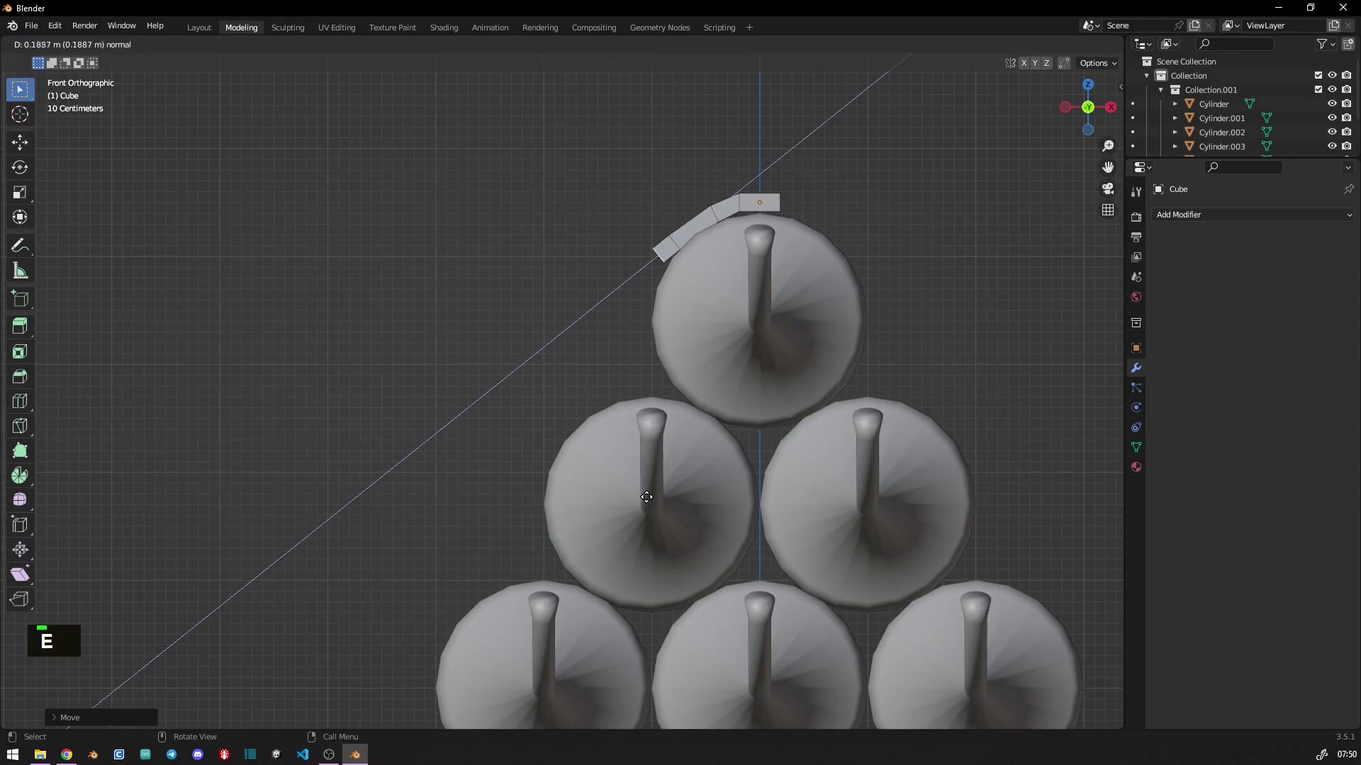
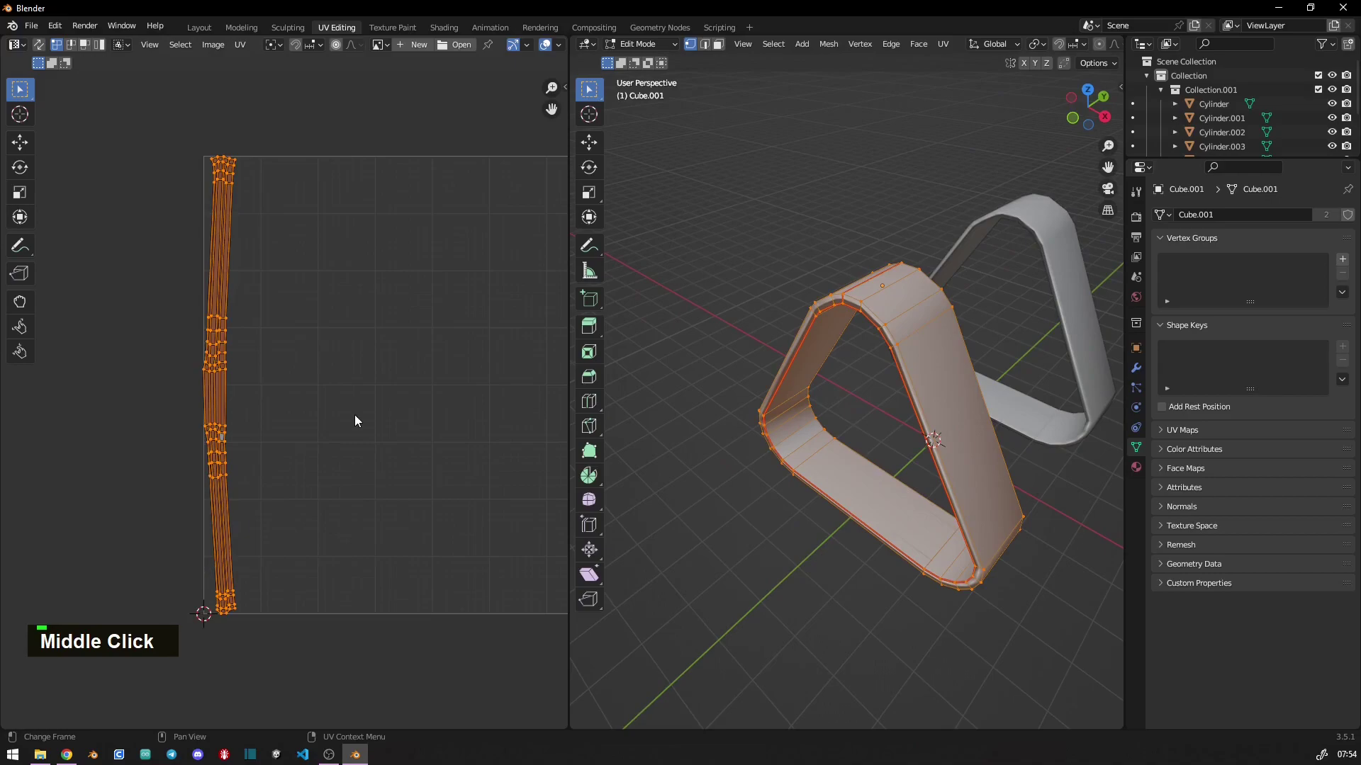
- Scale up the strap's UV island along X in the image editor
key("s")
key("x")
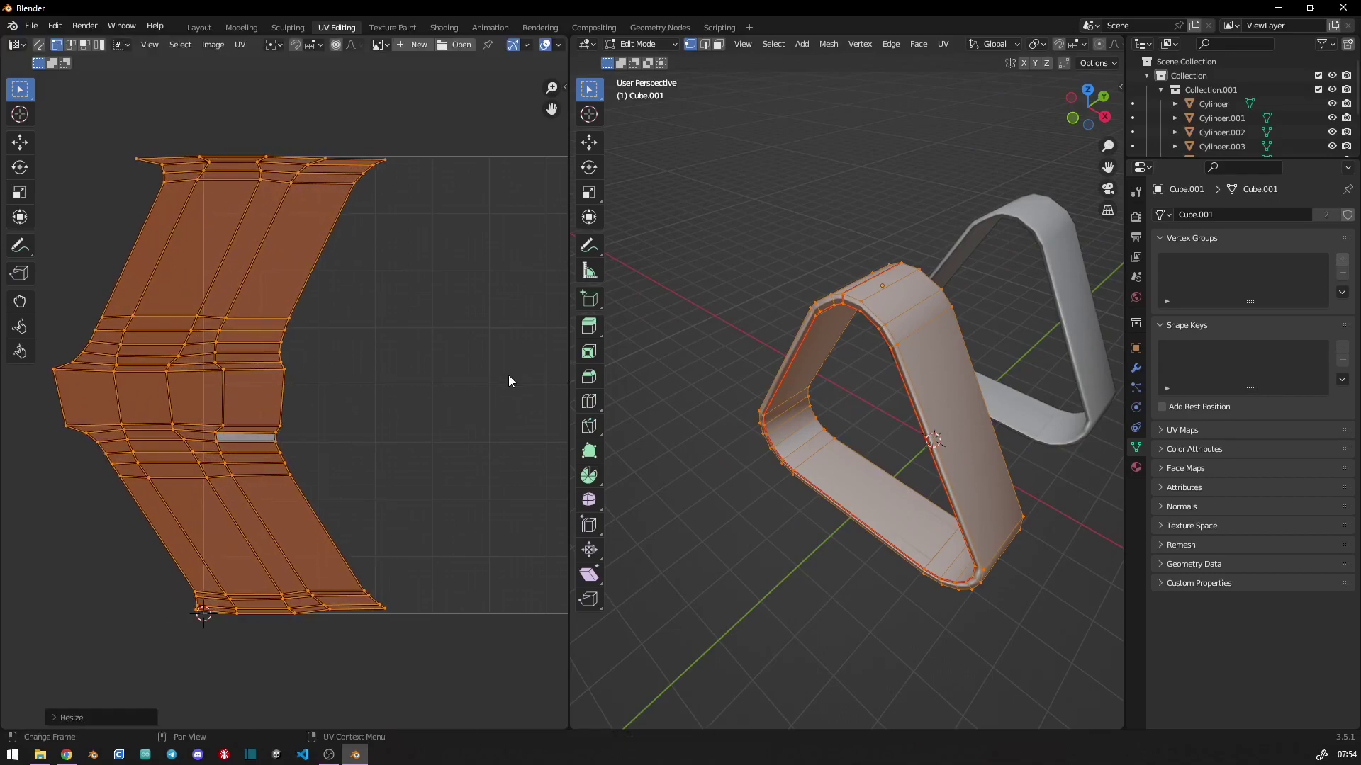
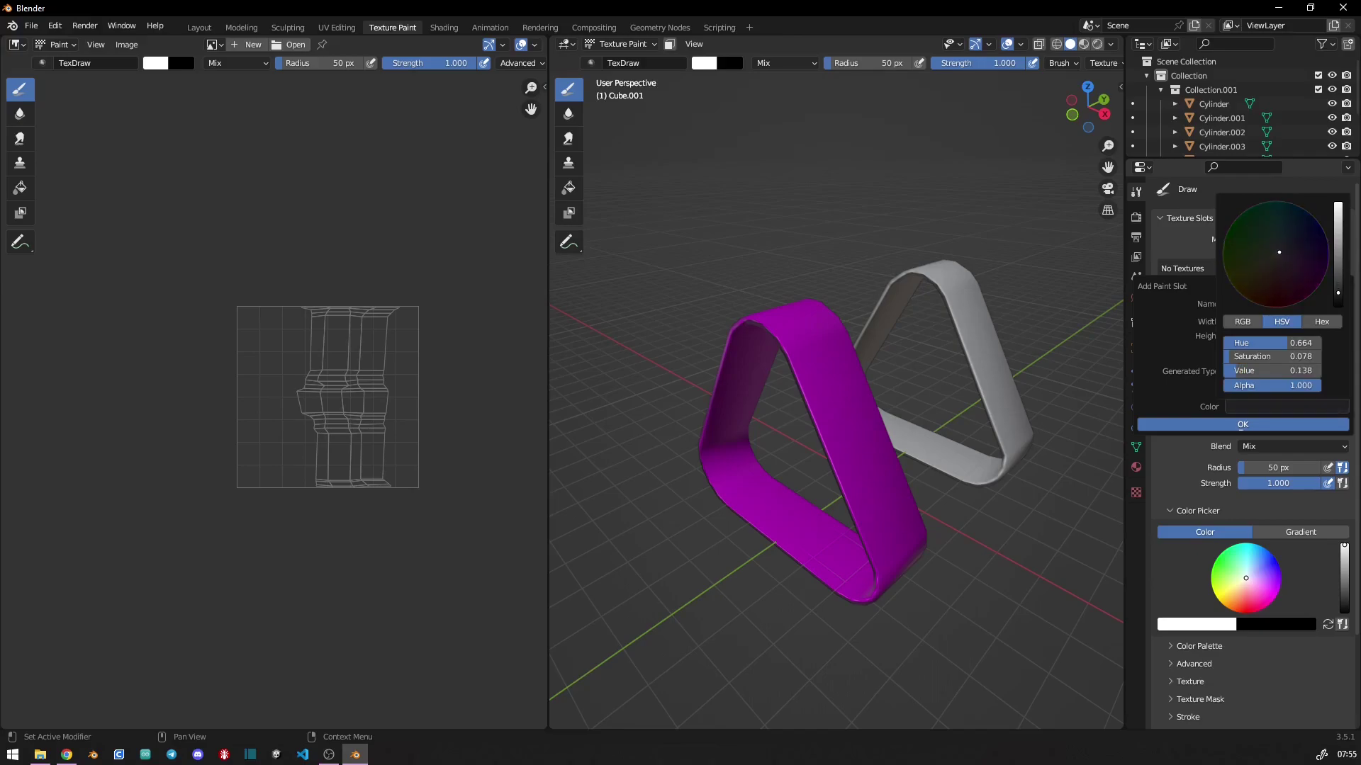
- Set the texture-paint brush colour to black over the new dark base-colour image
scroll("up", 3)
right_click(819, 444)
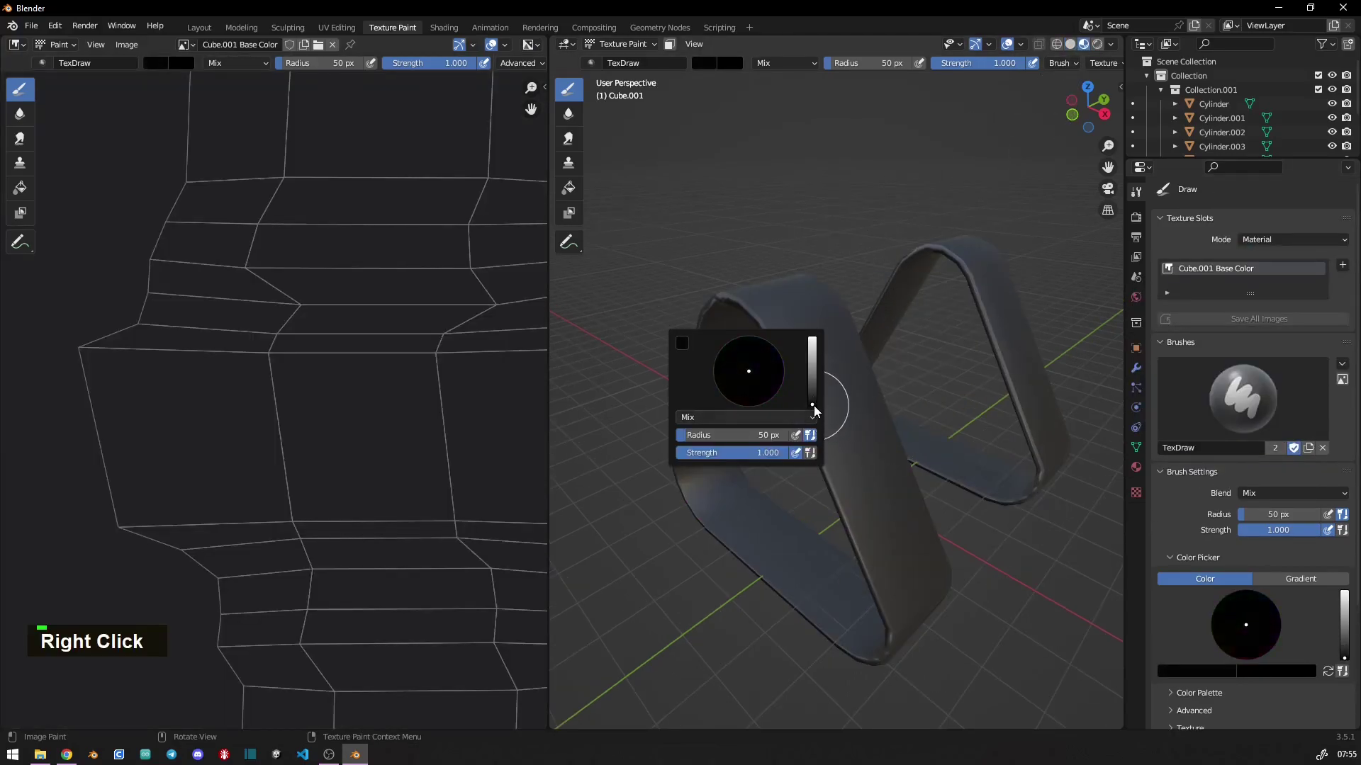
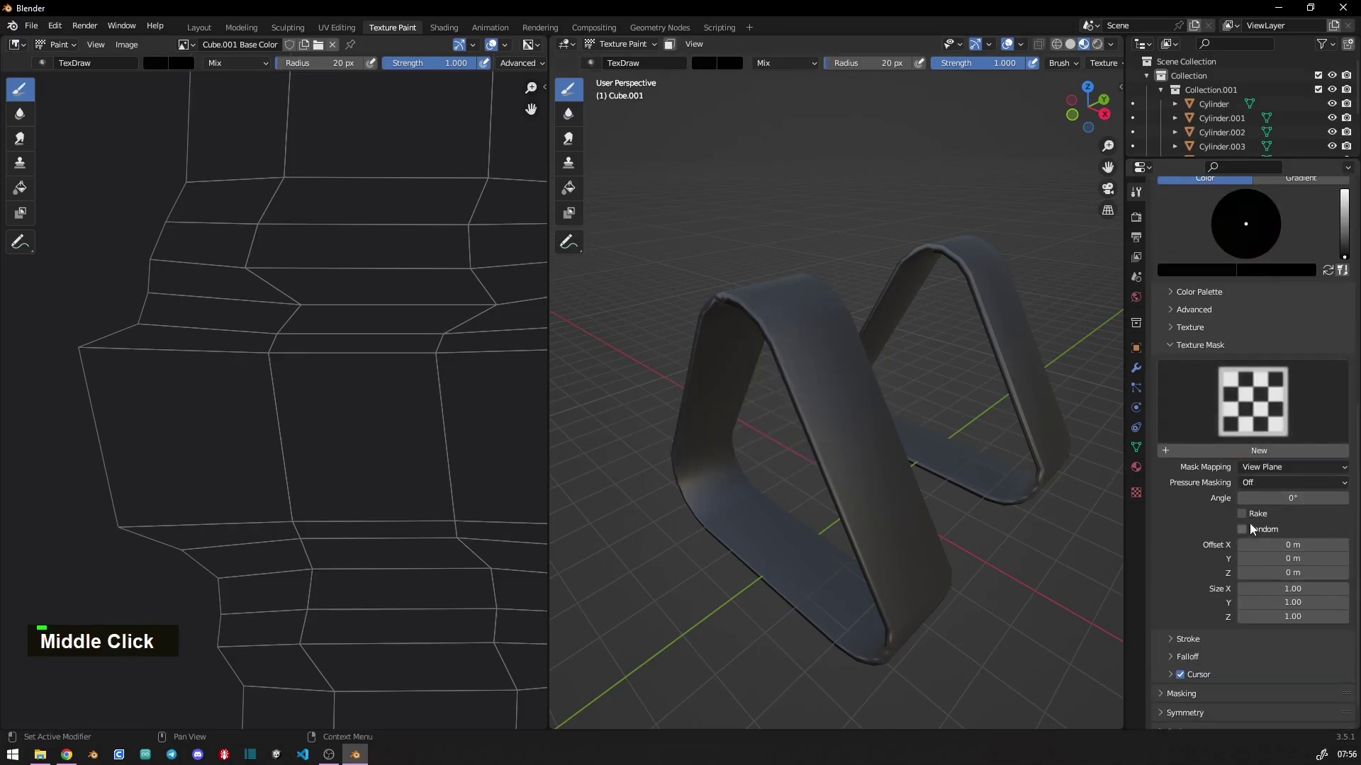
- Load brush.png as the brush texture and switch the paint colour to grey
double_click(874, 501)
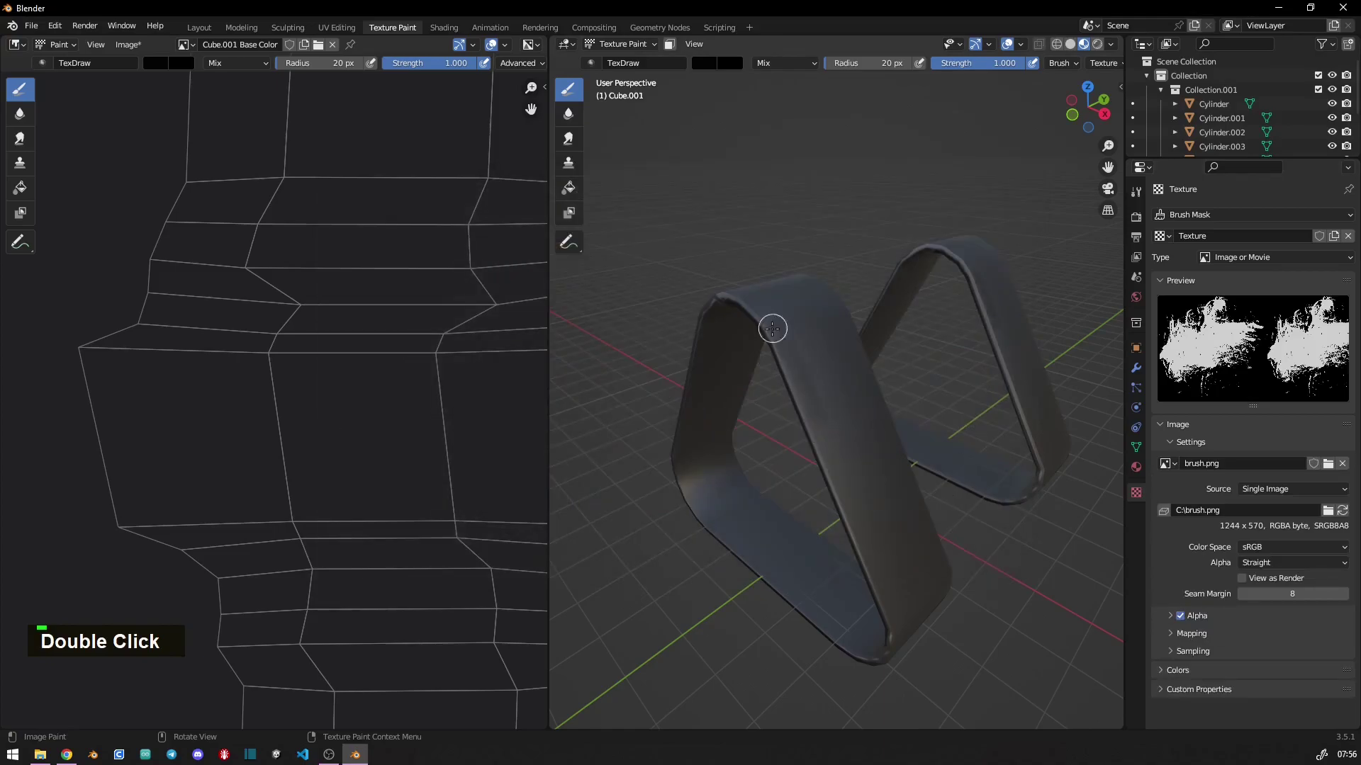
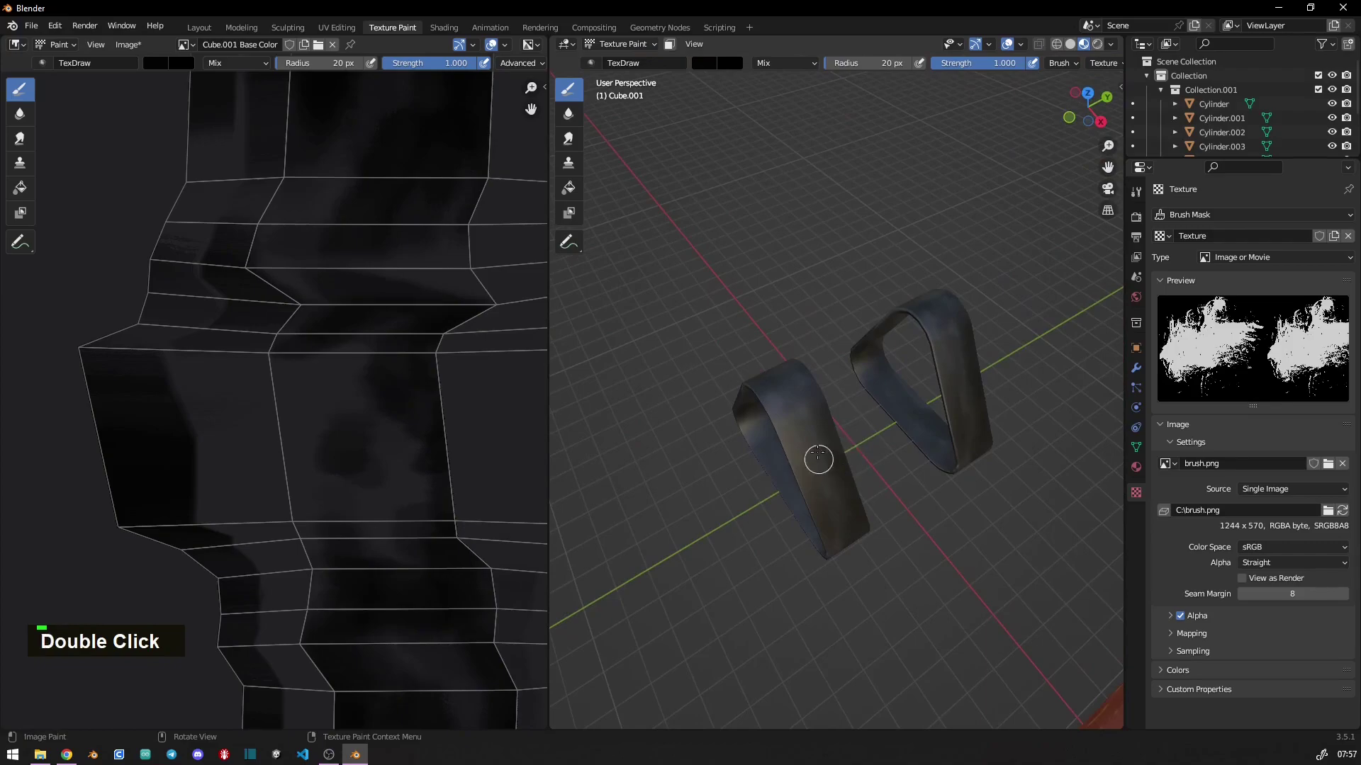
right_click(679, 469)
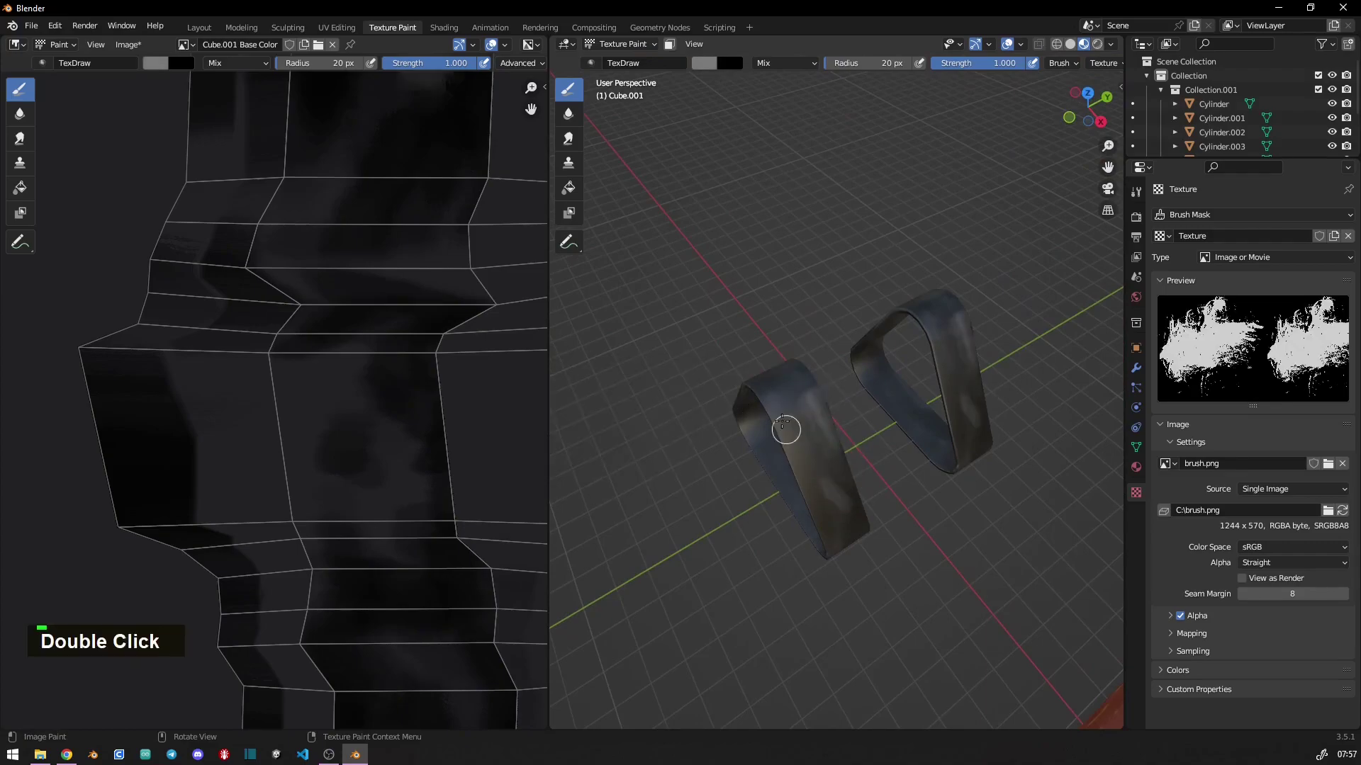
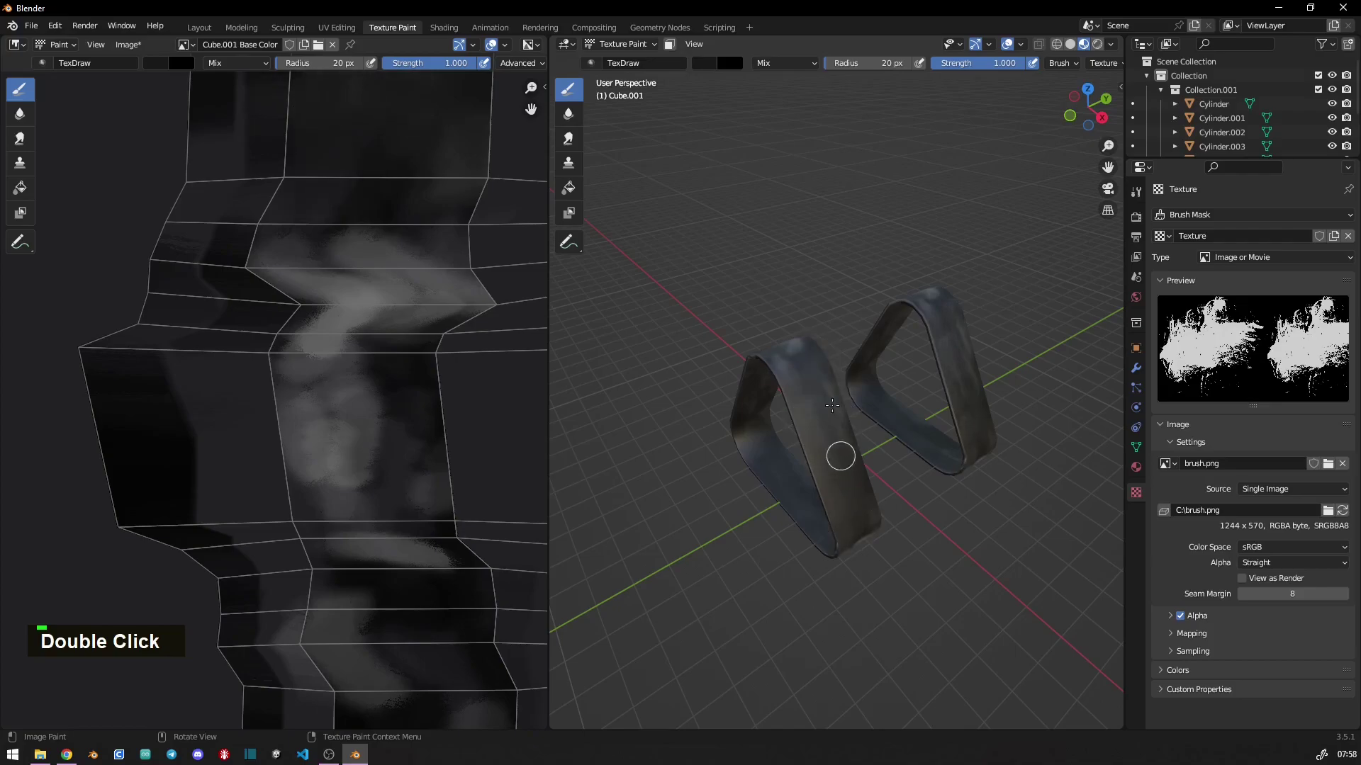
- Dab pale grunge highlights along the strap edges with the white brush
middle_click(726, 413)
key("s")
double_click(897, 377)
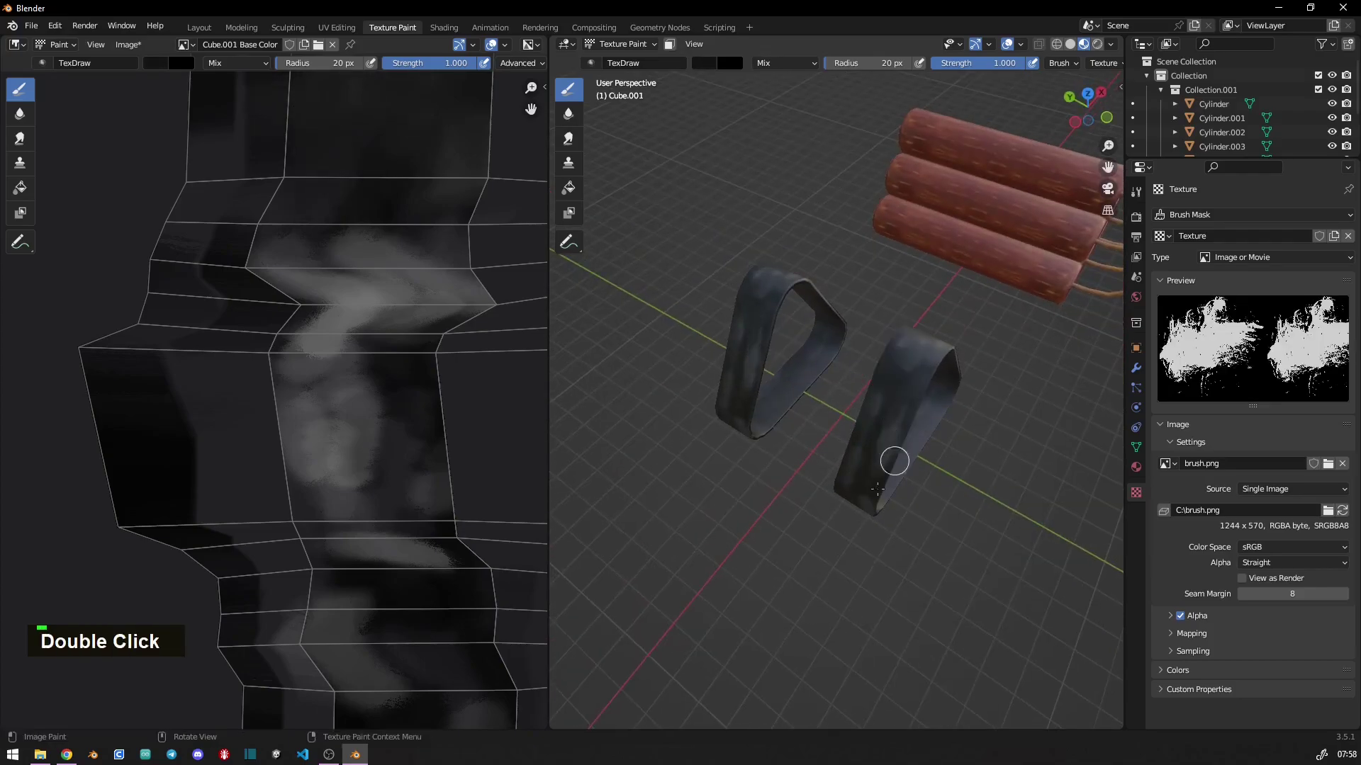
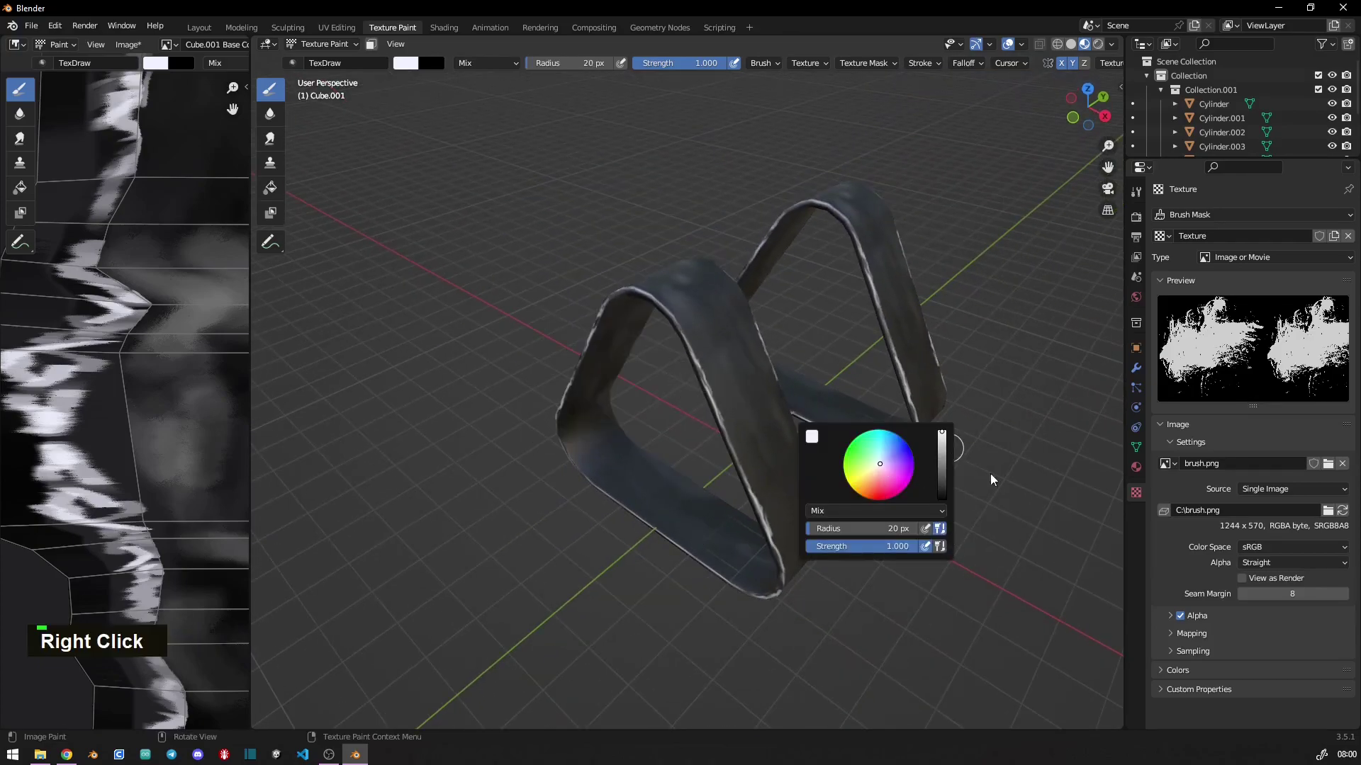
- Dab dark grunge paint onto the strap after adjusting the brush
key("s")
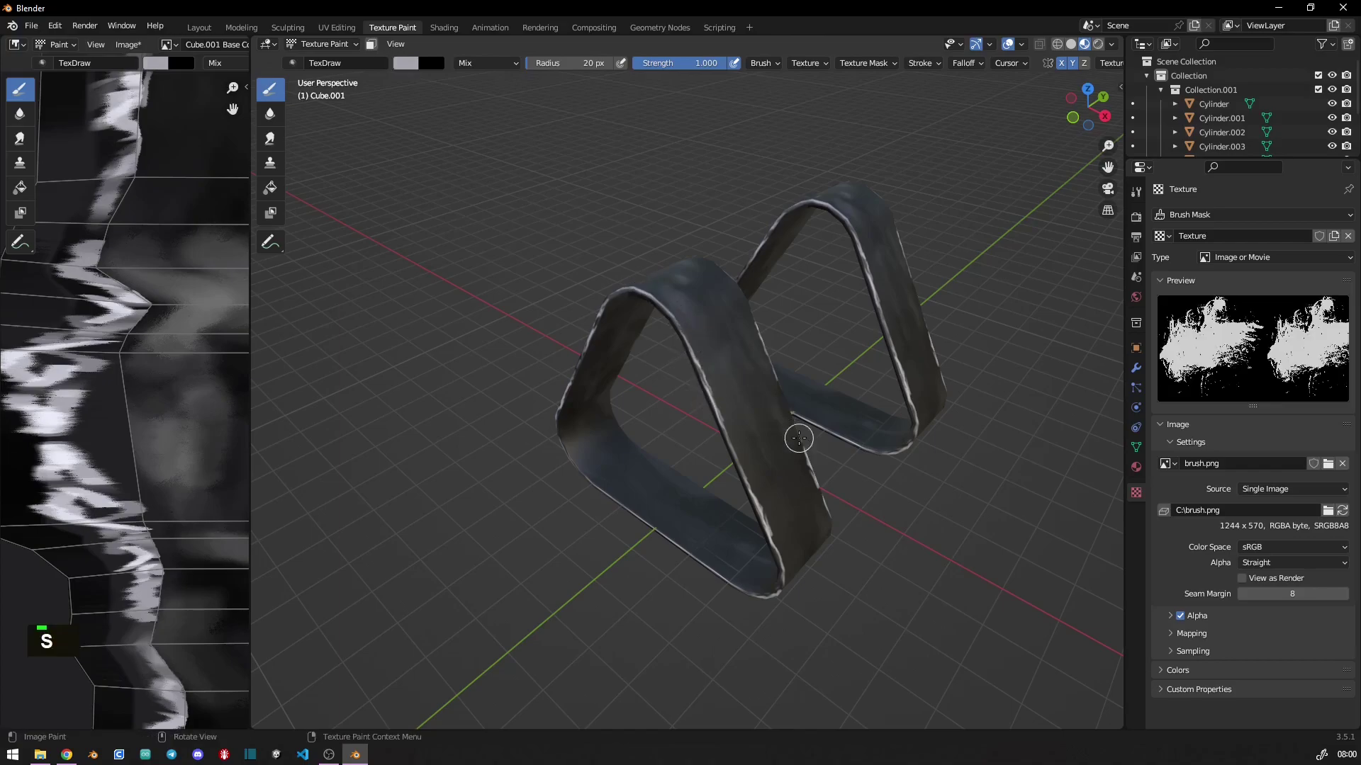
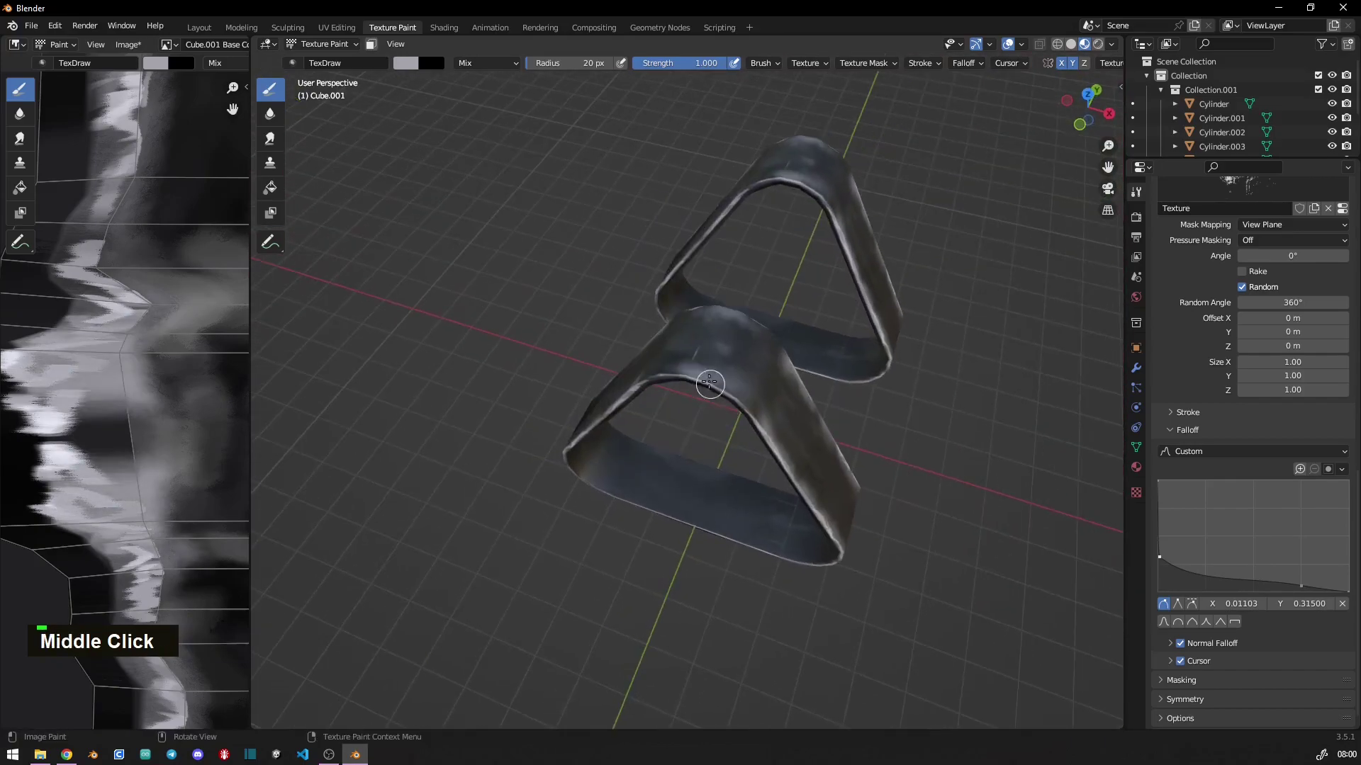
middle_click(735, 454)
key("s")
double_click(692, 354)
- Orbit around the straps and smudge dark paint onto the front strap
middle_click(699, 467)
middle_click(634, 462)
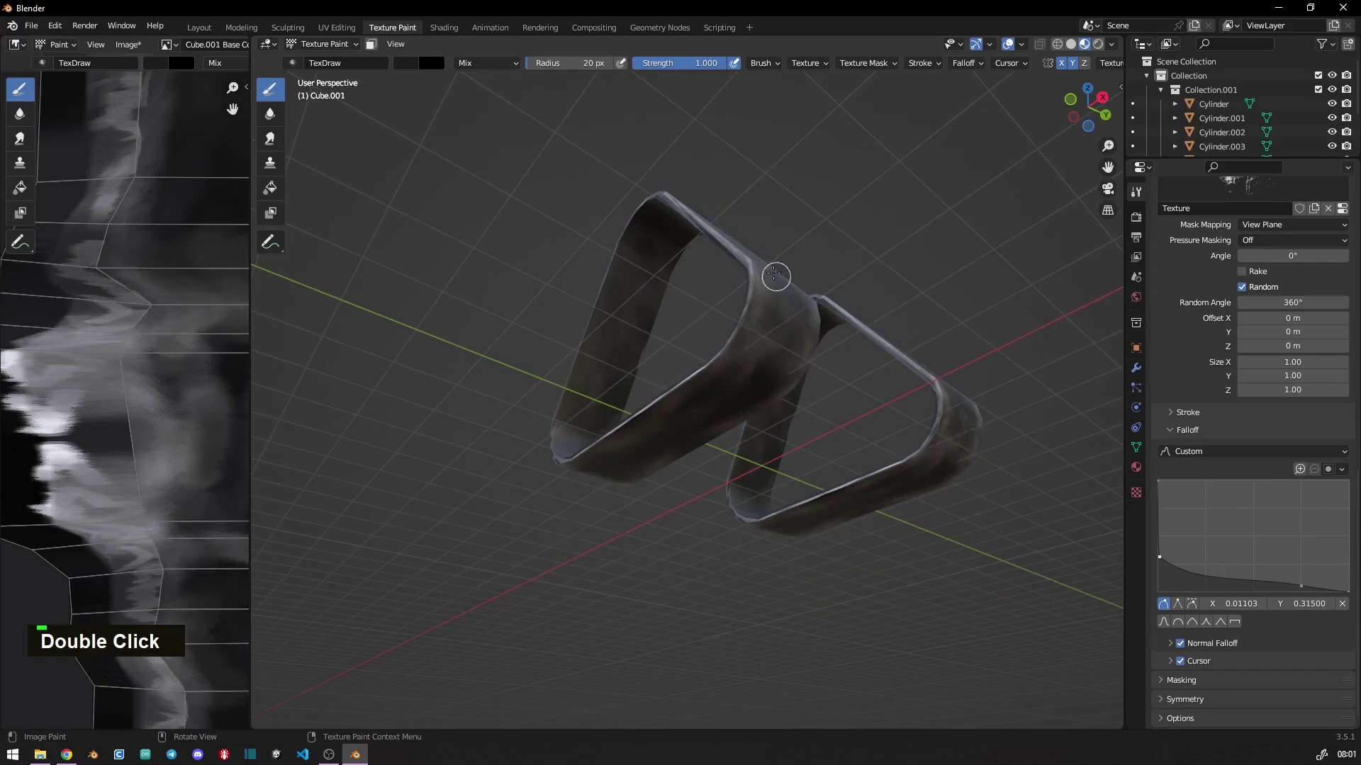
middle_click(705, 362)
middle_click(643, 419)
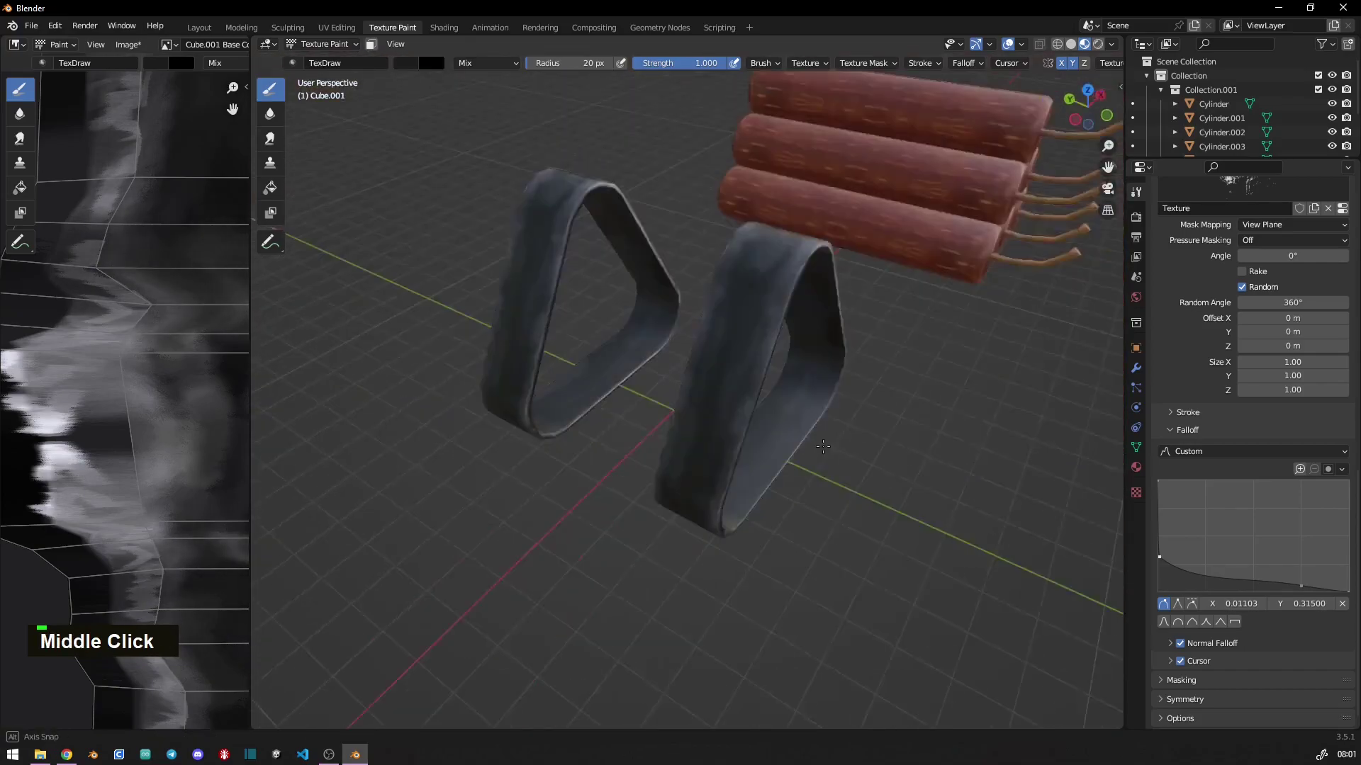
double_click(684, 401)
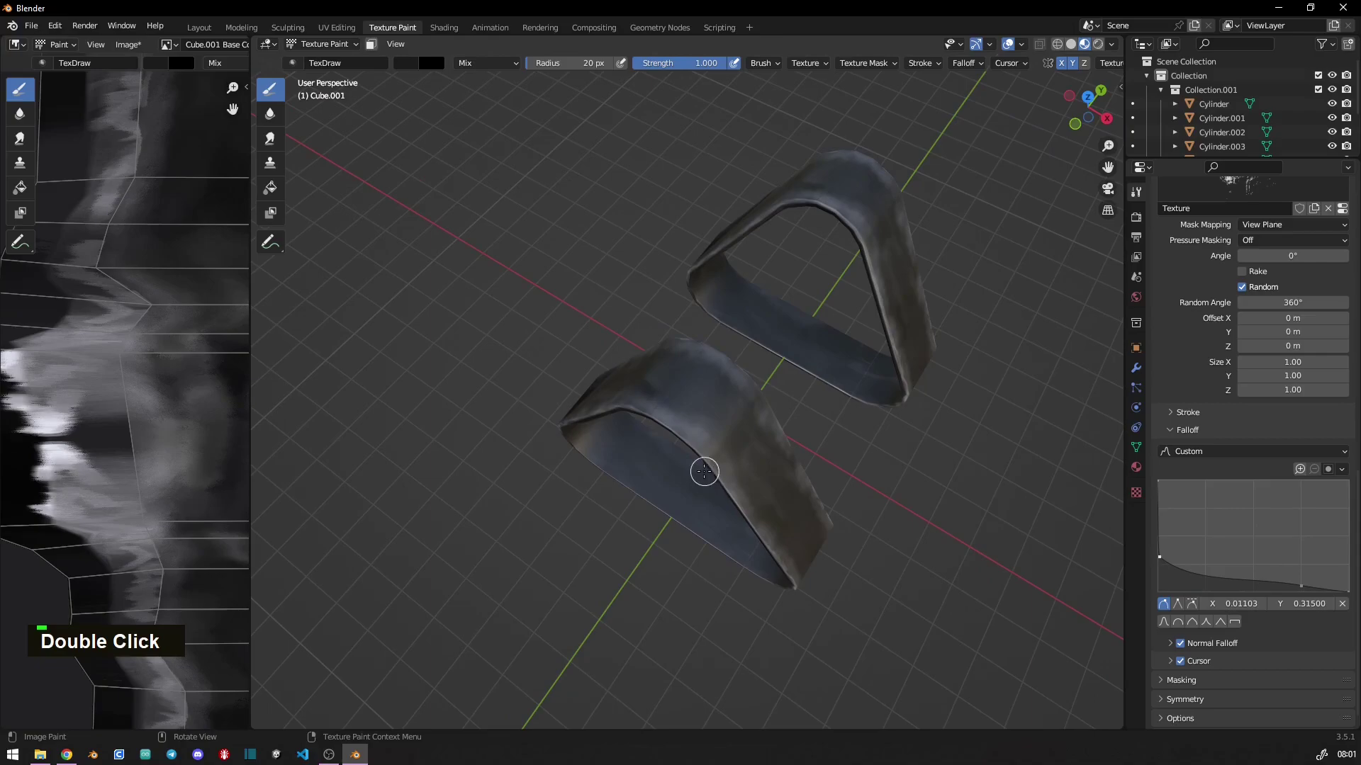
middle_click(712, 428)
middle_click(716, 374)
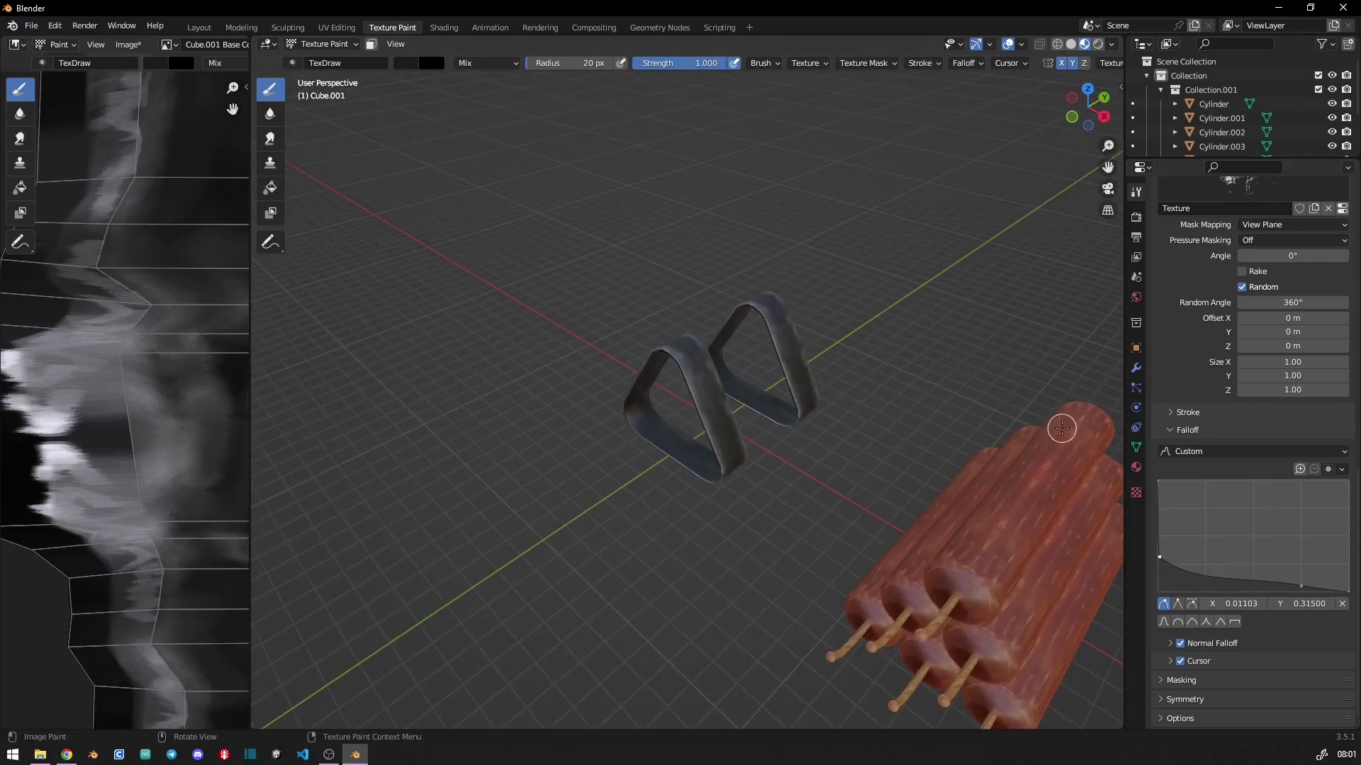